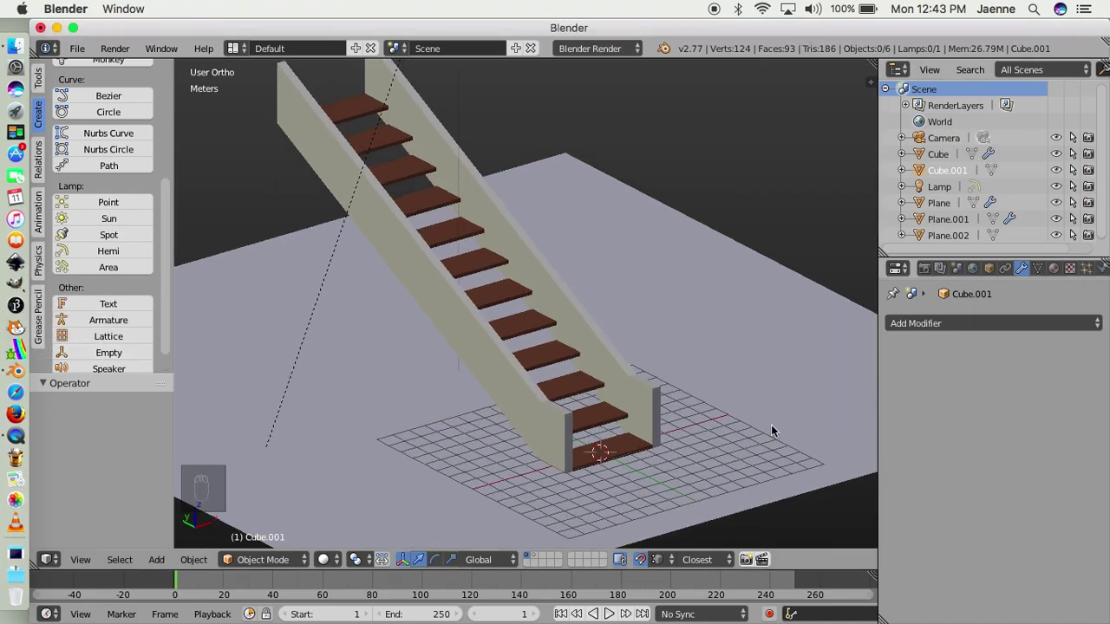
# Orbit around the finished staircase, then show the layer holding only the default cube
pyautogui.moveTo(801, 449); pyautogui.dragTo(787, 437)
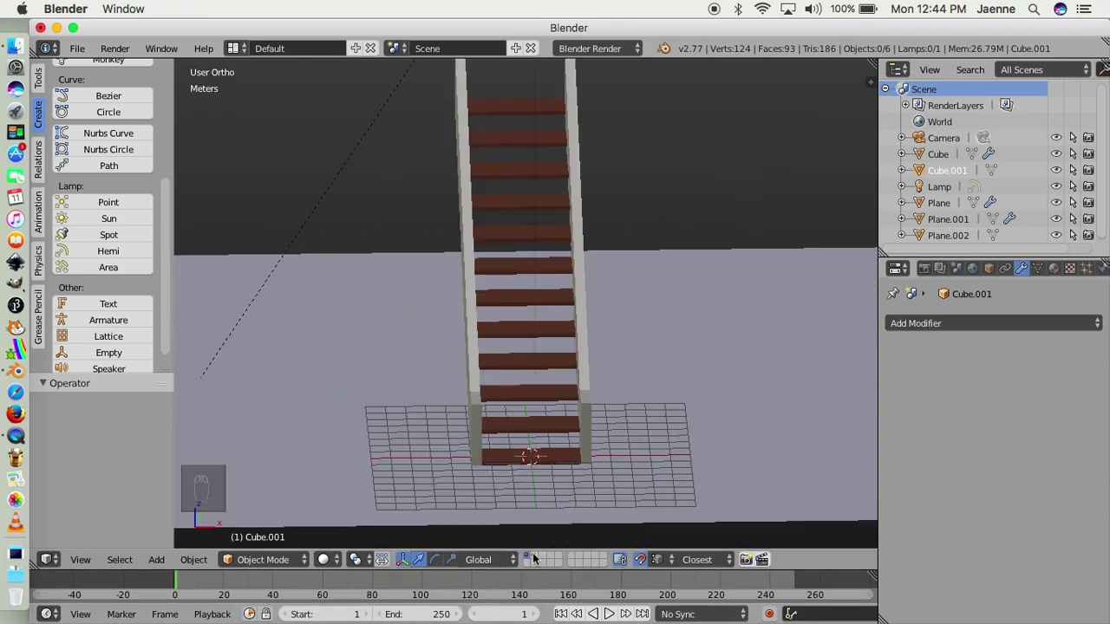
pyautogui.moveTo(533, 558); pyautogui.dragTo(580, 343)
pyautogui.middleClick(579, 342)
# In the Transform panel, scale the cube to Z 0.025 and Y 0.4 for a 5 cm-thick, 80 cm-deep board
pyautogui.moveTo(491, 376); pyautogui.dragTo(610, 387)
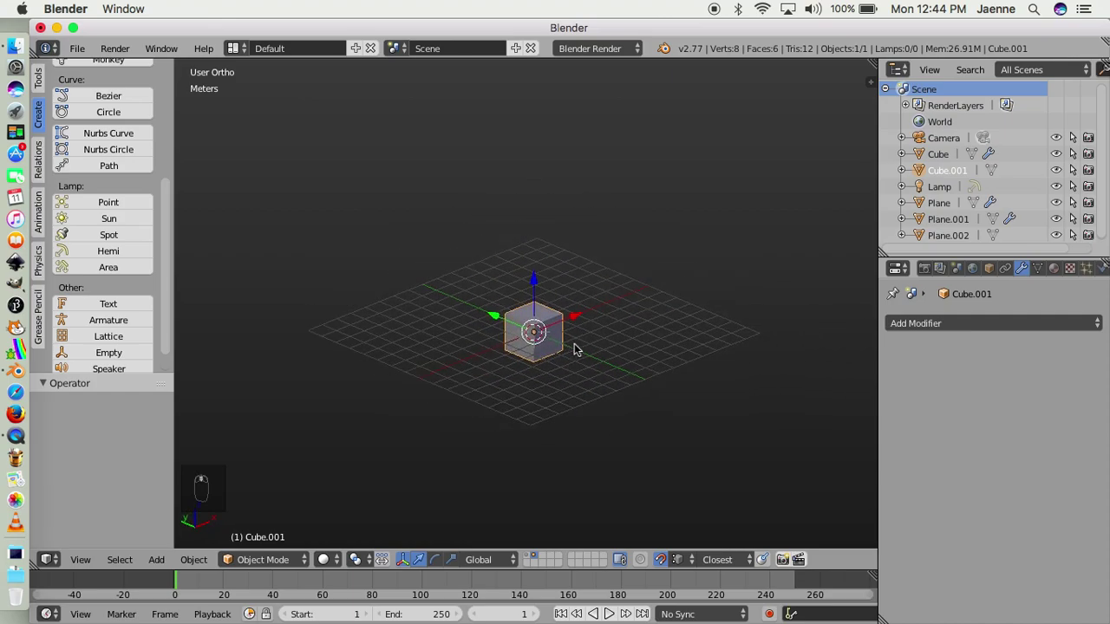
pyautogui.moveTo(576, 348); pyautogui.dragTo(797, 383)
pyautogui.press('n')
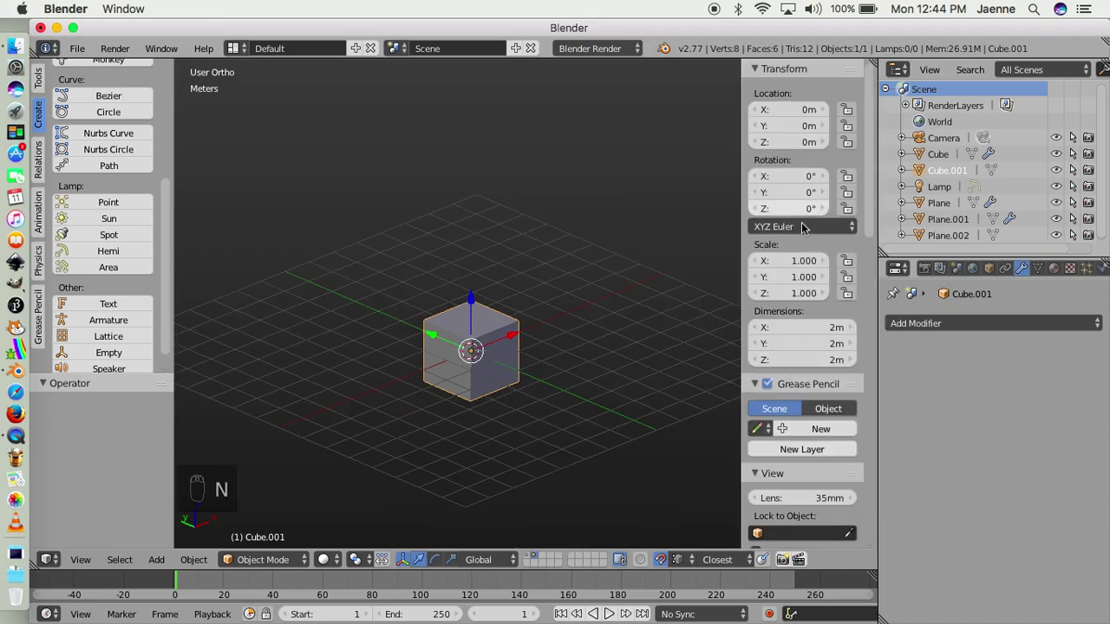
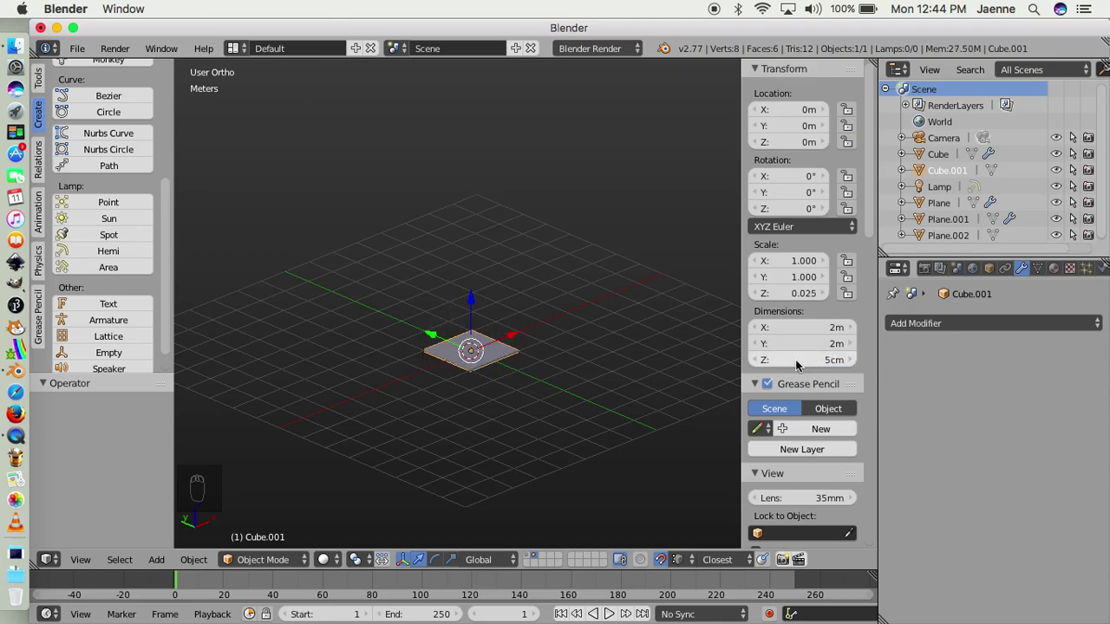
pyautogui.moveTo(813, 378); pyautogui.dragTo(855, 473)
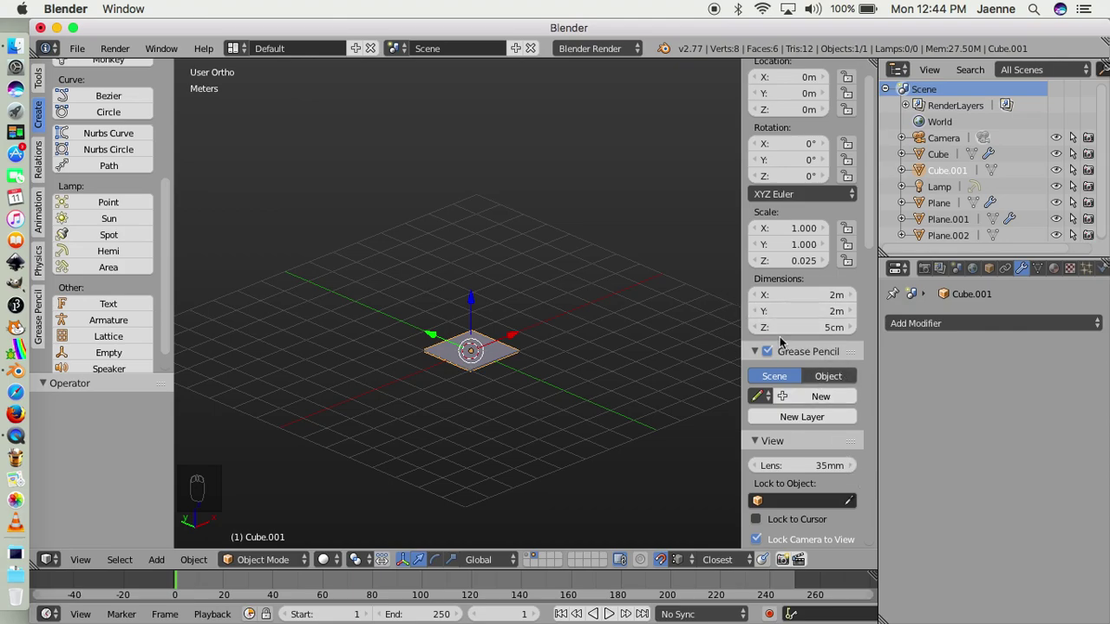
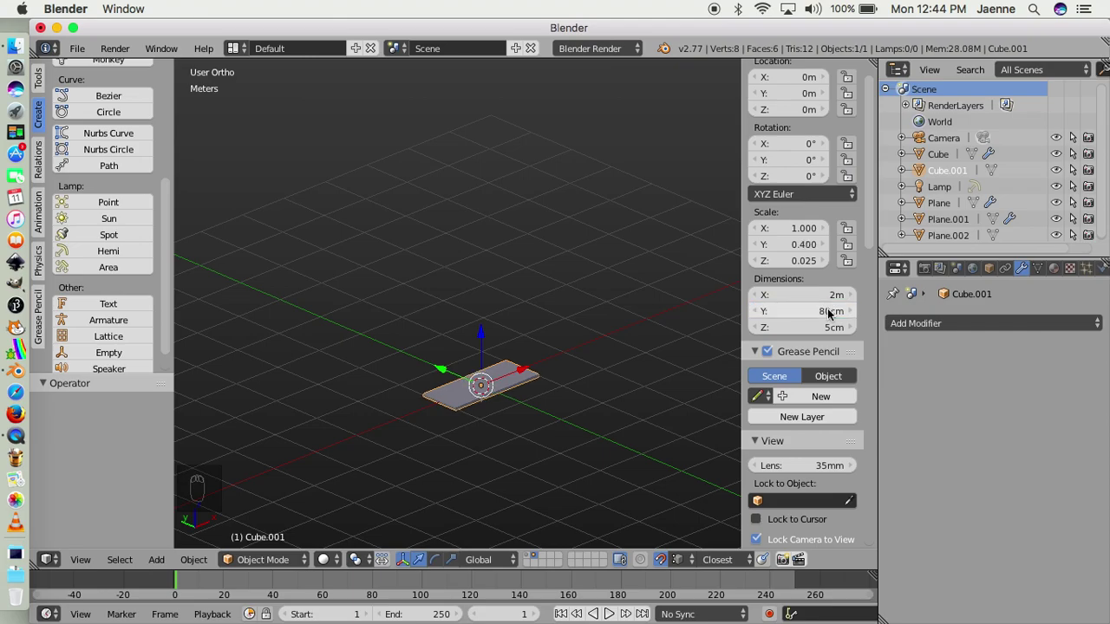
# Add an Array modifier with Fixed Count 12 and Relative Offset X 0, Y 1, Z 10
pyautogui.moveTo(934, 331); pyautogui.dragTo(796, 371)
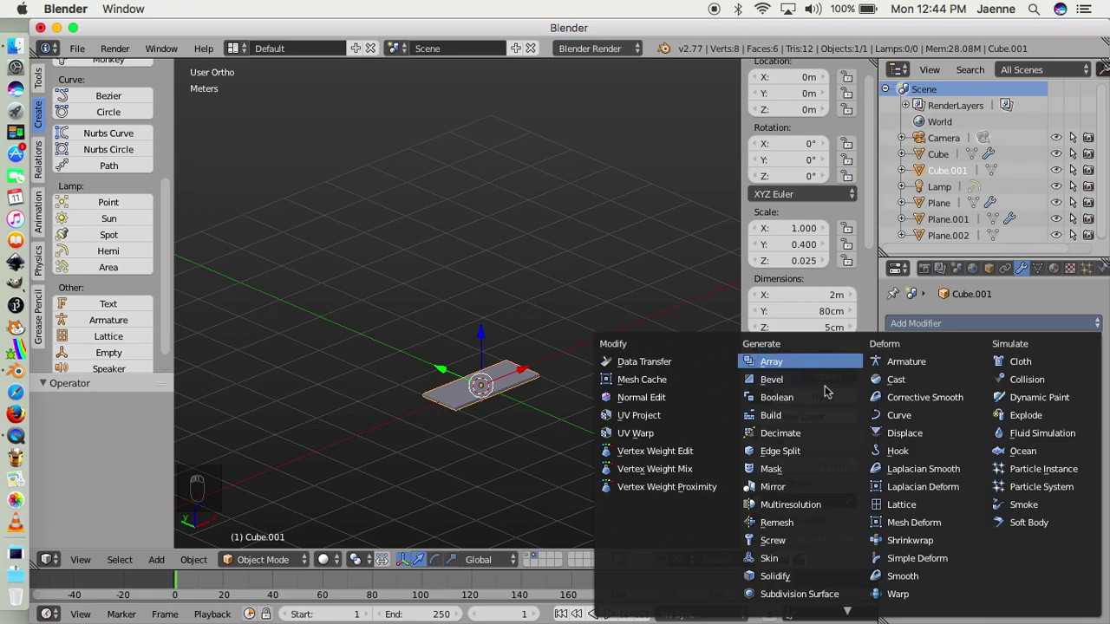
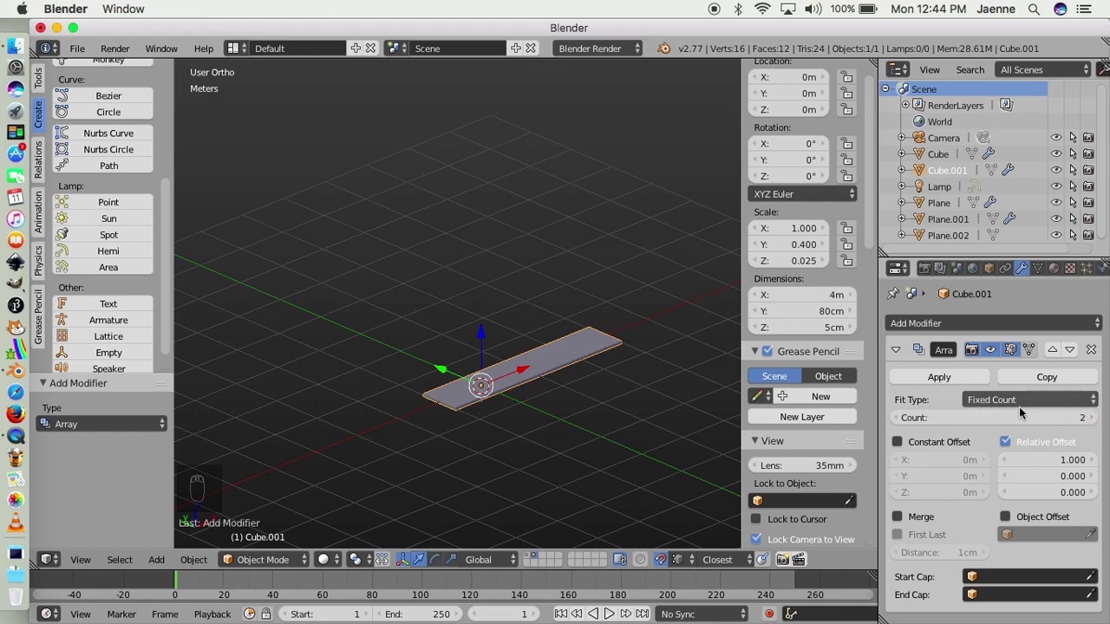
pyautogui.moveTo(1003, 402); pyautogui.dragTo(1002, 402)
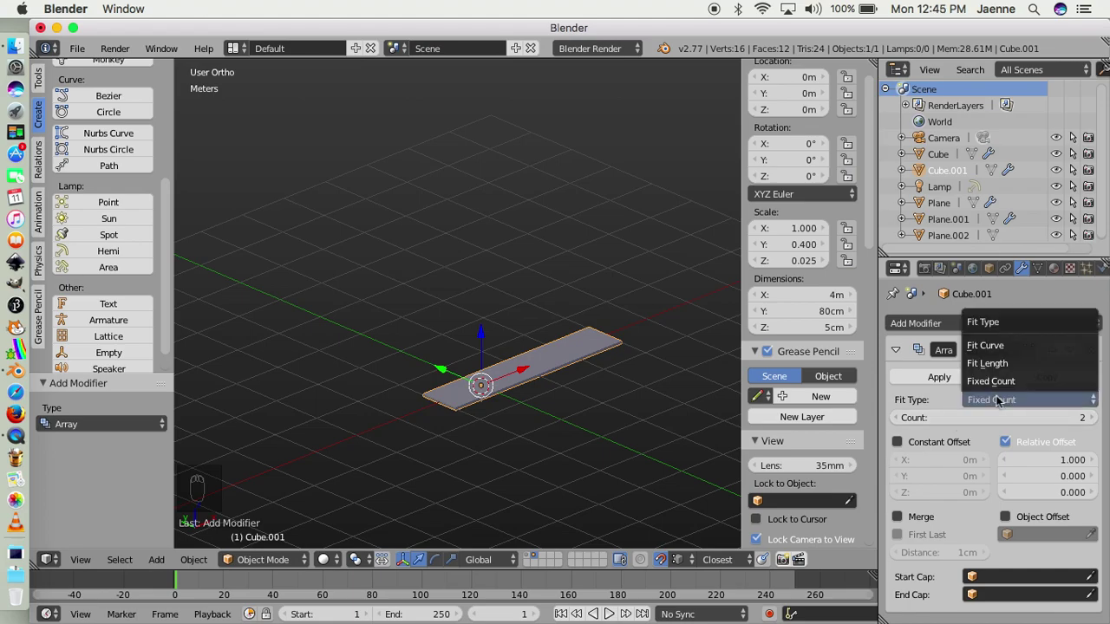
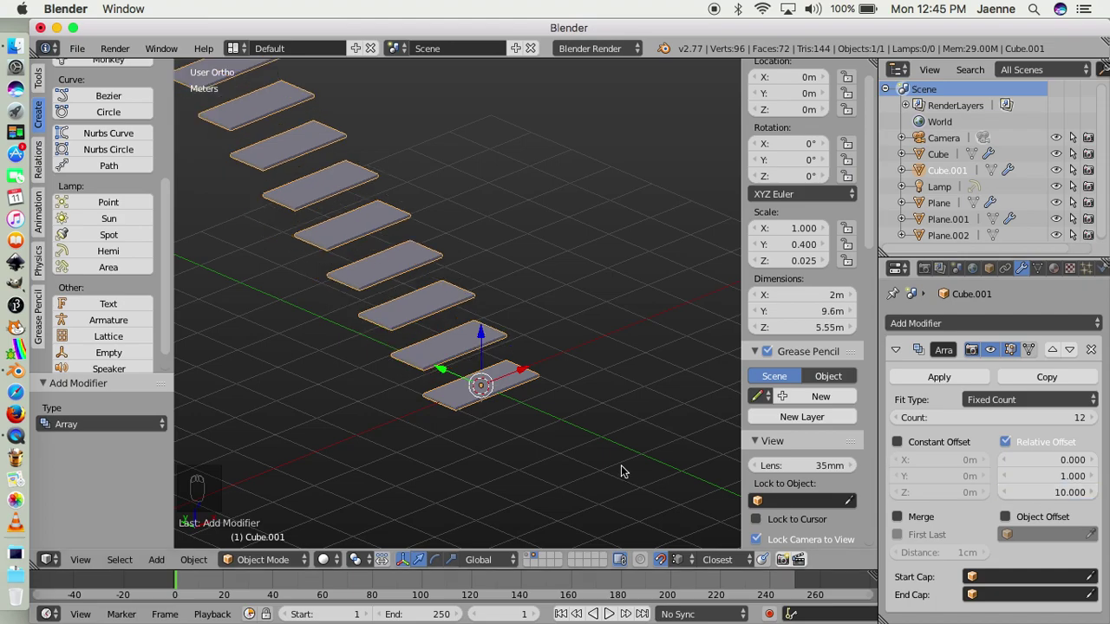
# Inspect the 12-step flight from Right and Front views and angled orbits
pyautogui.moveTo(623, 471); pyautogui.dragTo(368, 432)
pyautogui.moveTo(367, 432); pyautogui.dragTo(431, 365)
pyautogui.press('KP_1')
pyautogui.press('KP_3')
pyautogui.middleClick(445, 277)
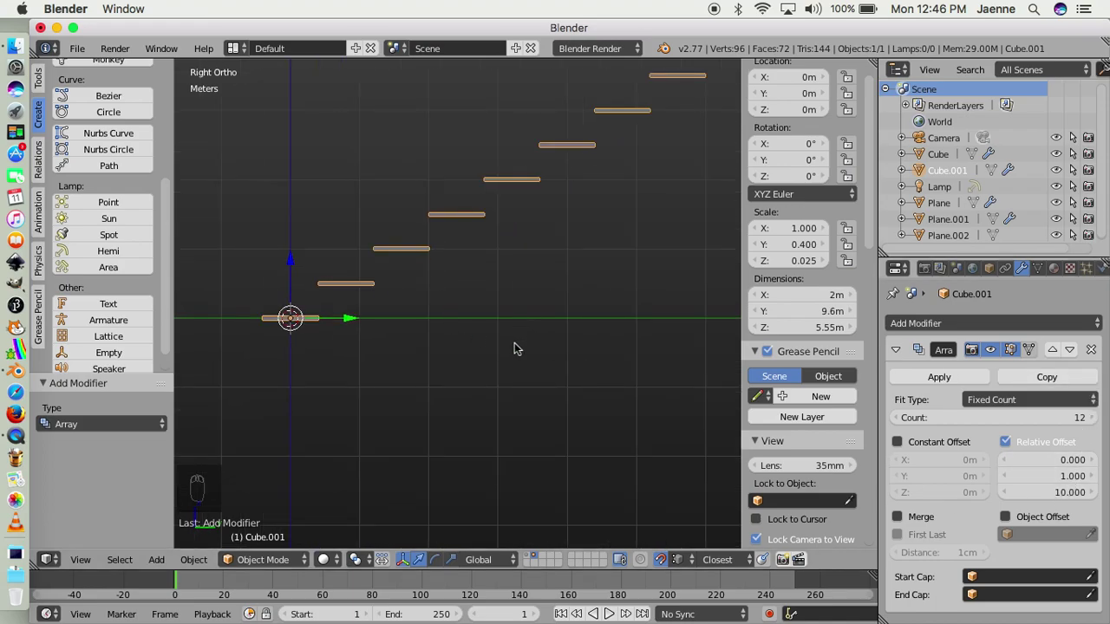
pyautogui.moveTo(447, 429); pyautogui.dragTo(549, 254)
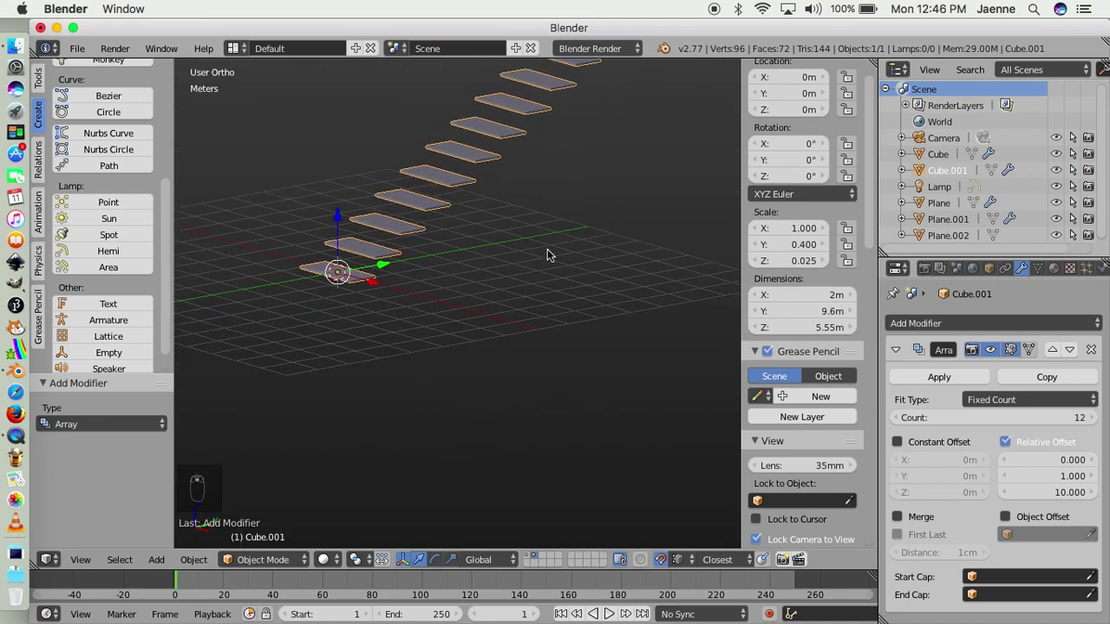
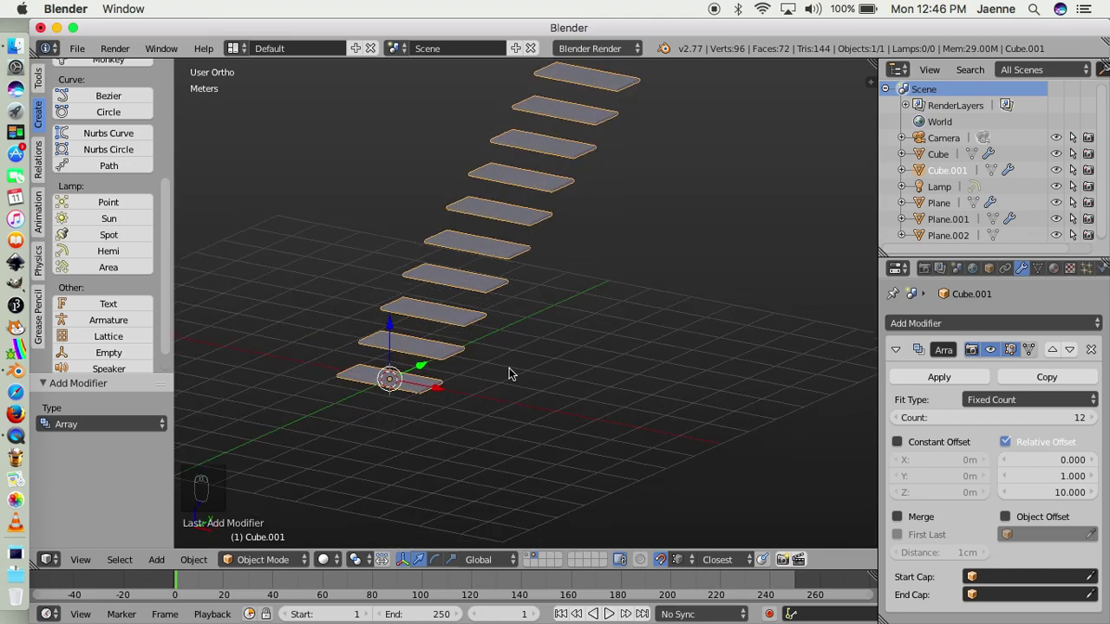
pyautogui.moveTo(562, 406); pyautogui.dragTo(533, 388)
pyautogui.press('KP_1')
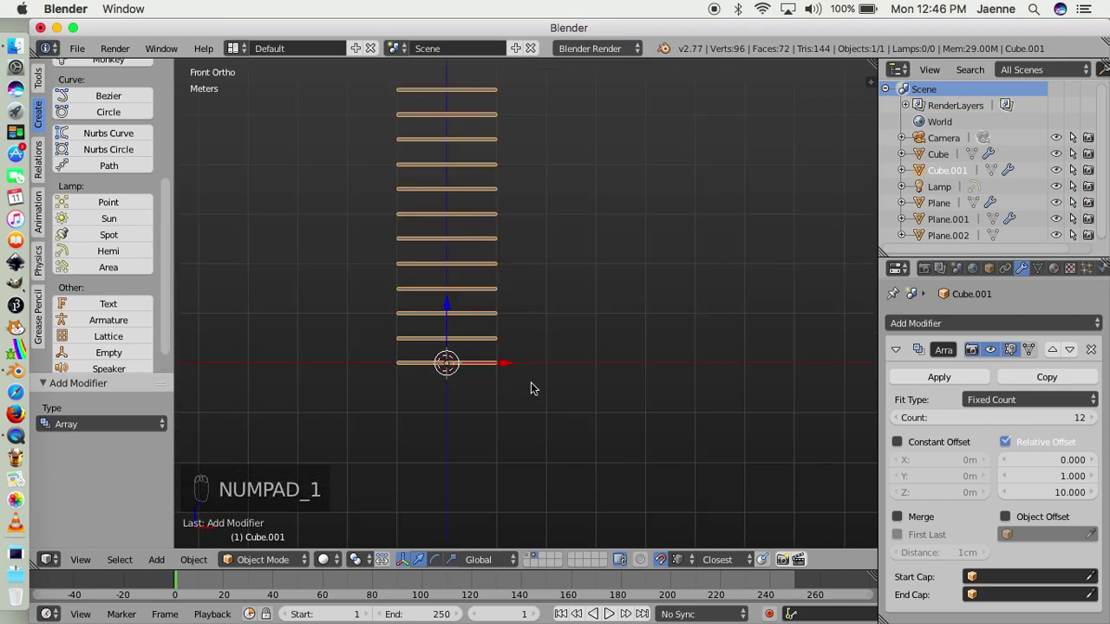
pyautogui.press('KP_3')
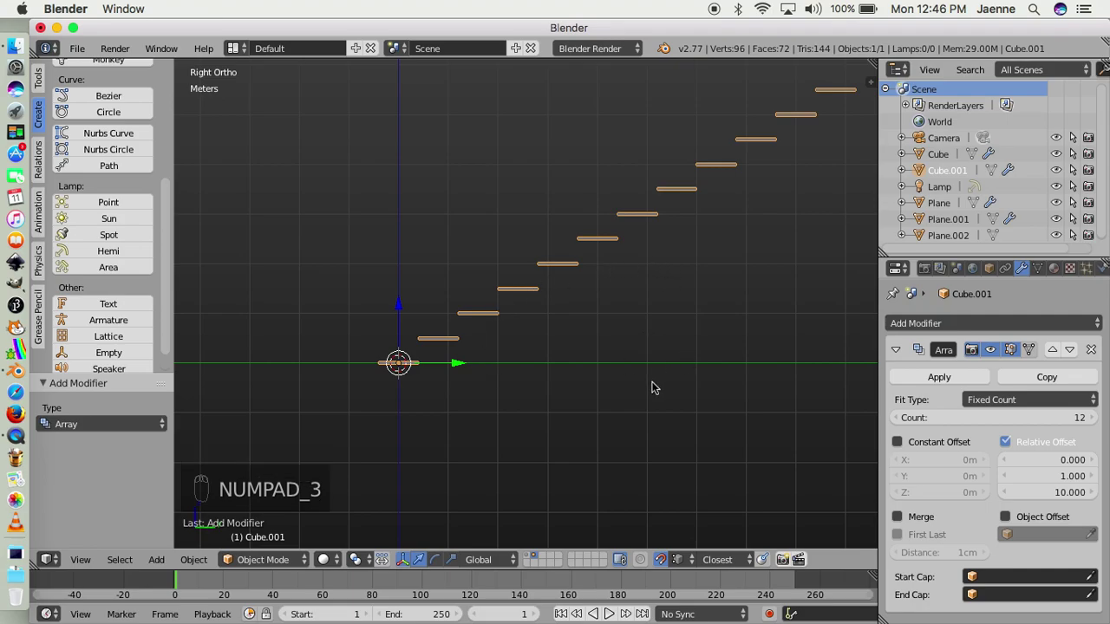
# Add a Mesh Plane aligned to the side view of the stairs
pyautogui.press('shift+a')
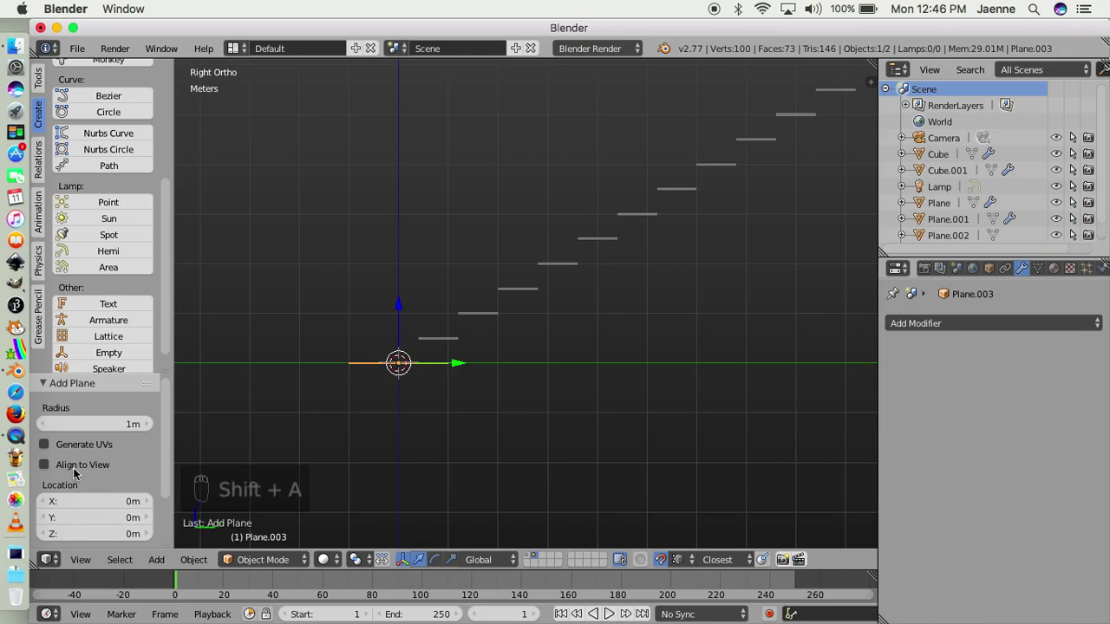
pyautogui.moveTo(80, 474); pyautogui.dragTo(409, 393)
pyautogui.moveTo(410, 393); pyautogui.dragTo(331, 488)
pyautogui.scroll(-3)
pyautogui.press('z')
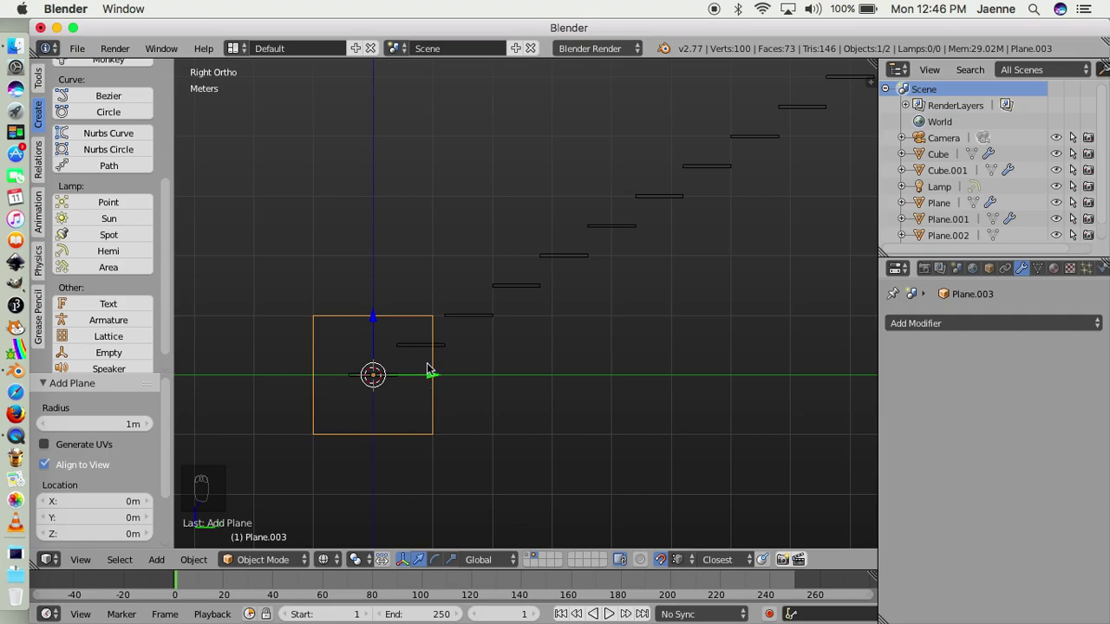
# Move the plane along Y so its edge lines up with the first step
pyautogui.press('g')
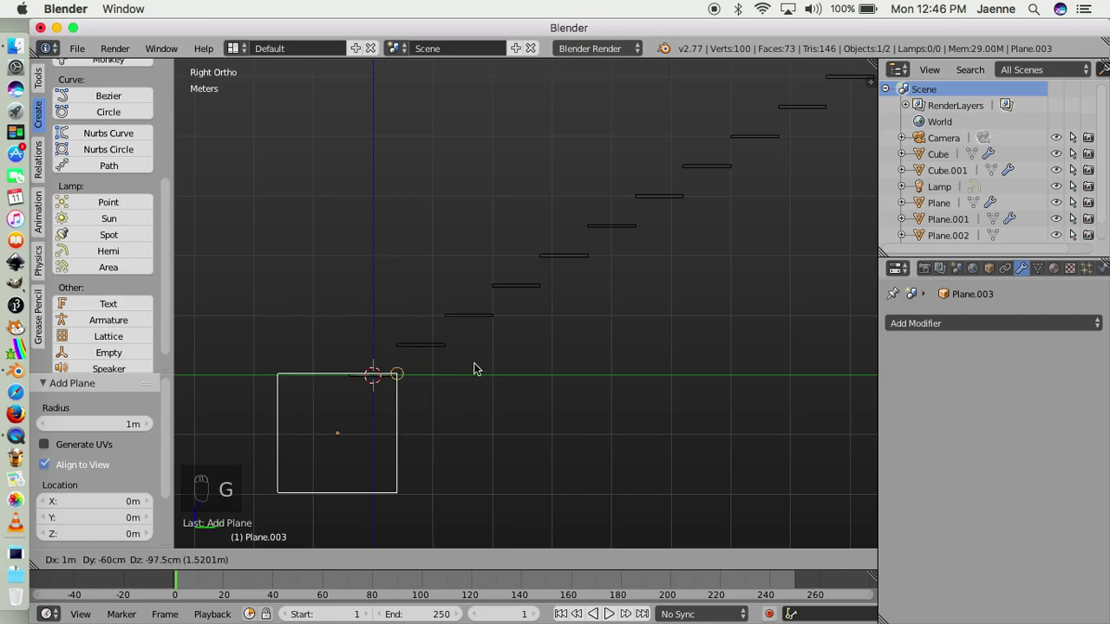
pyautogui.moveTo(414, 380); pyautogui.dragTo(377, 353)
pyautogui.middleClick(377, 353)
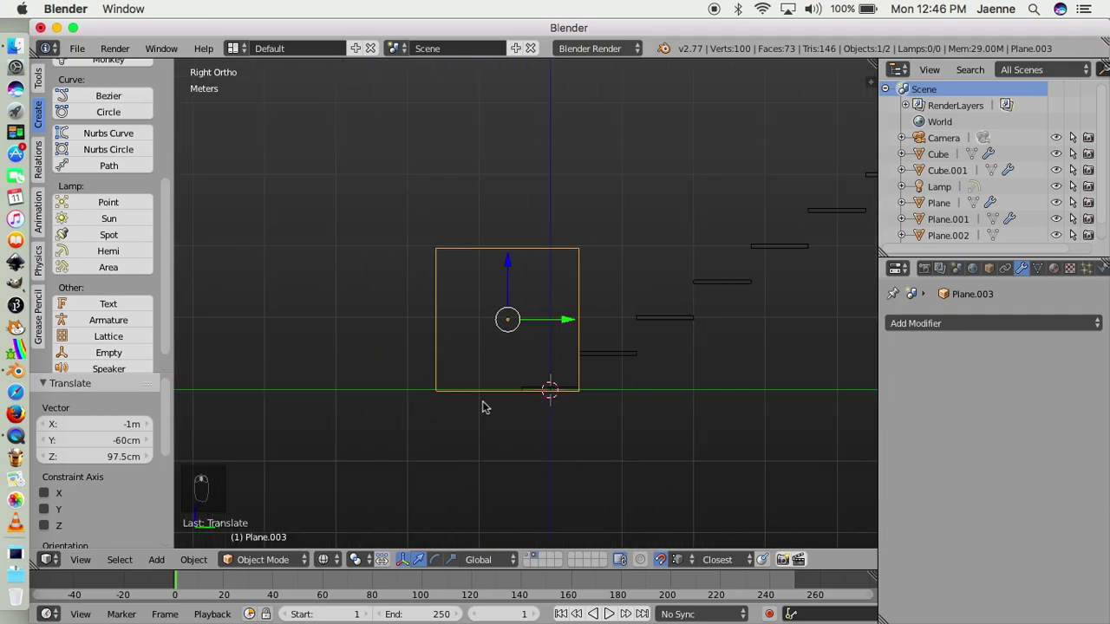
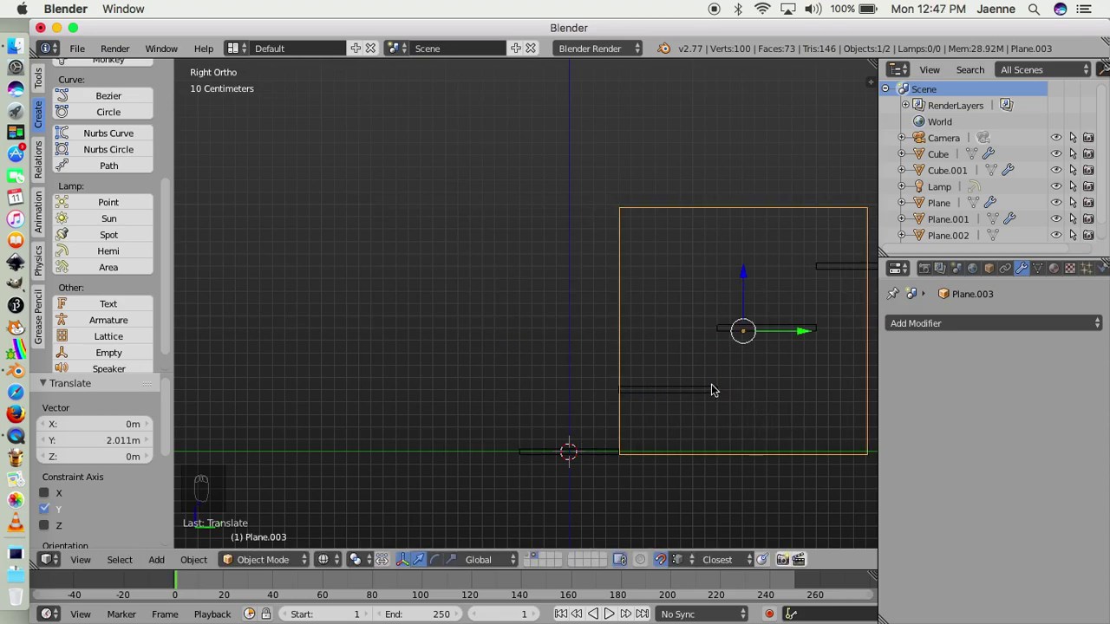
pyautogui.moveTo(784, 337); pyautogui.dragTo(664, 386)
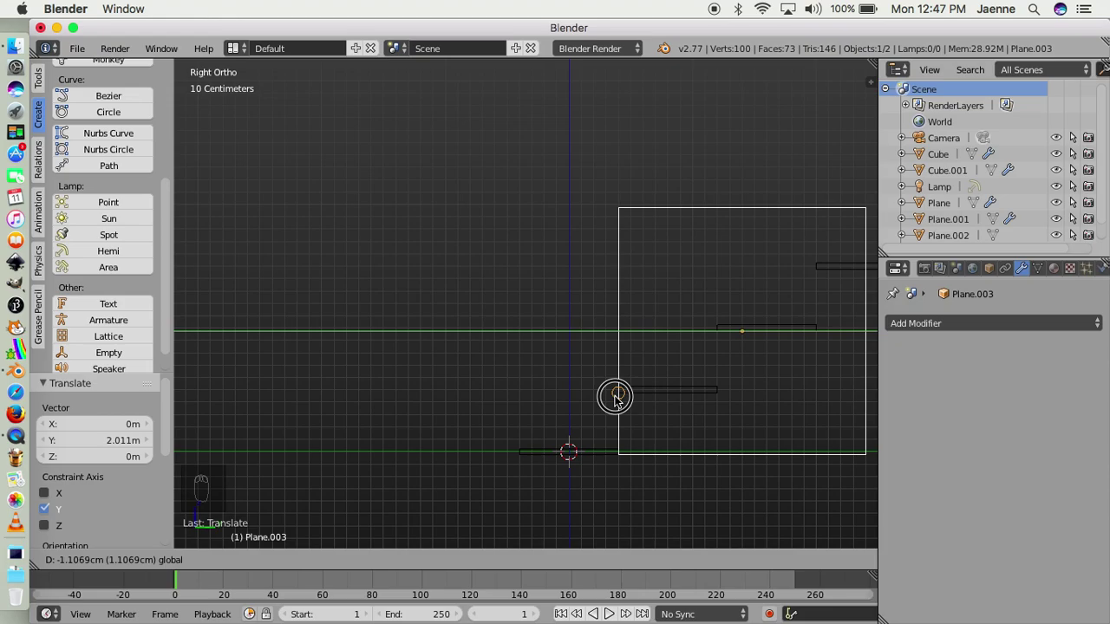
pyautogui.moveTo(488, 406); pyautogui.dragTo(488, 406)
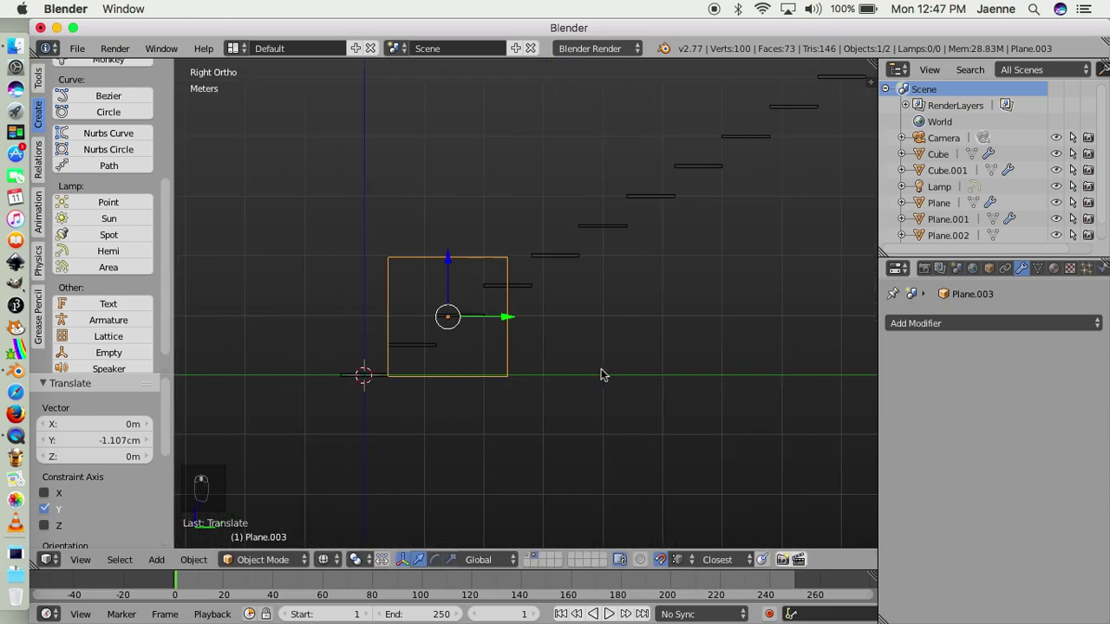
pyautogui.middleClick(599, 301)
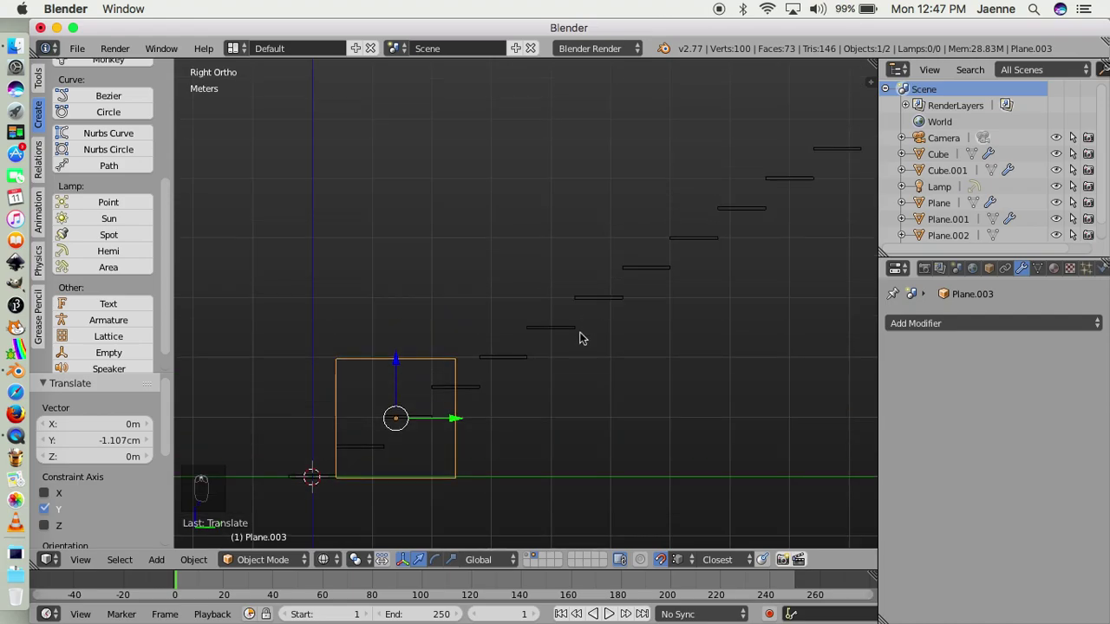
# In Edit Mode, deselect everything and box-select the plane's edge vertices
pyautogui.press('Tab')
pyautogui.press('a')
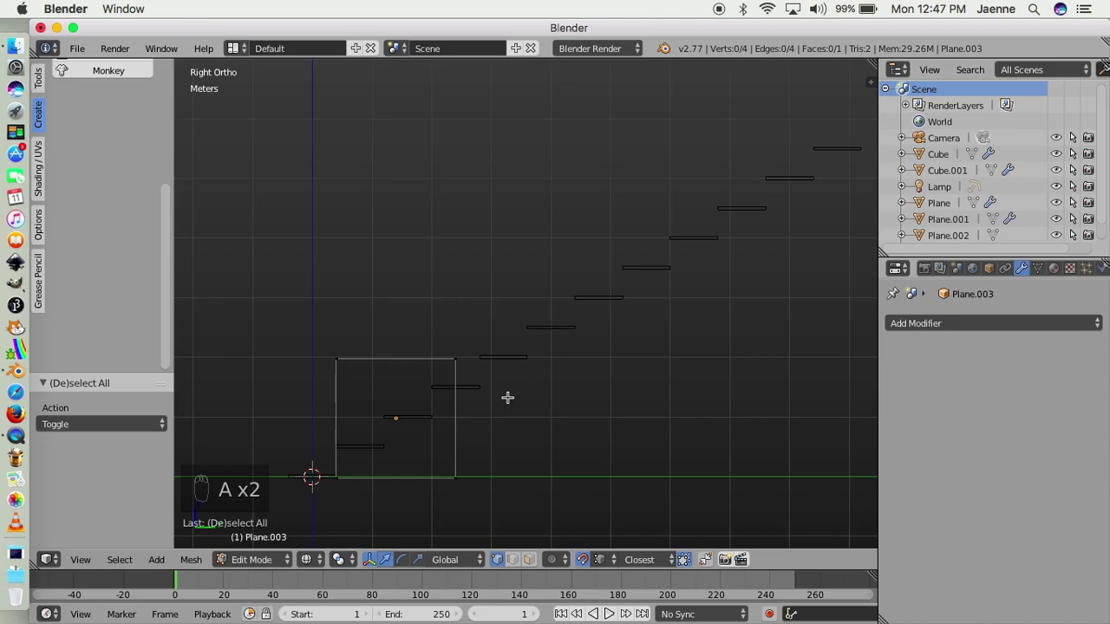
pyautogui.press('ctrl+Tab')
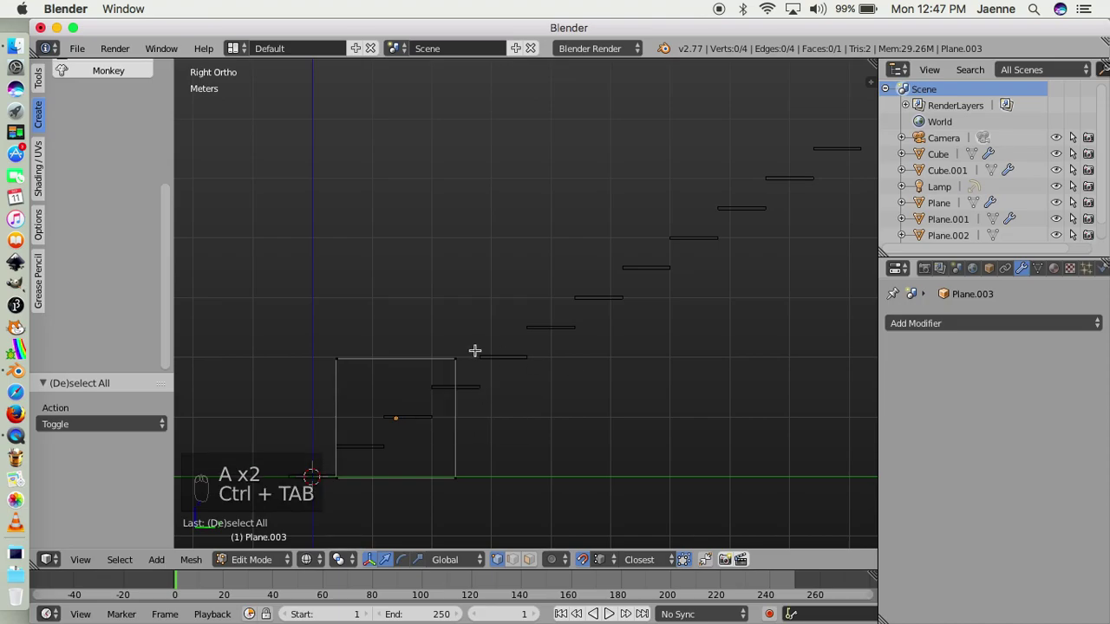
pyautogui.press('b')
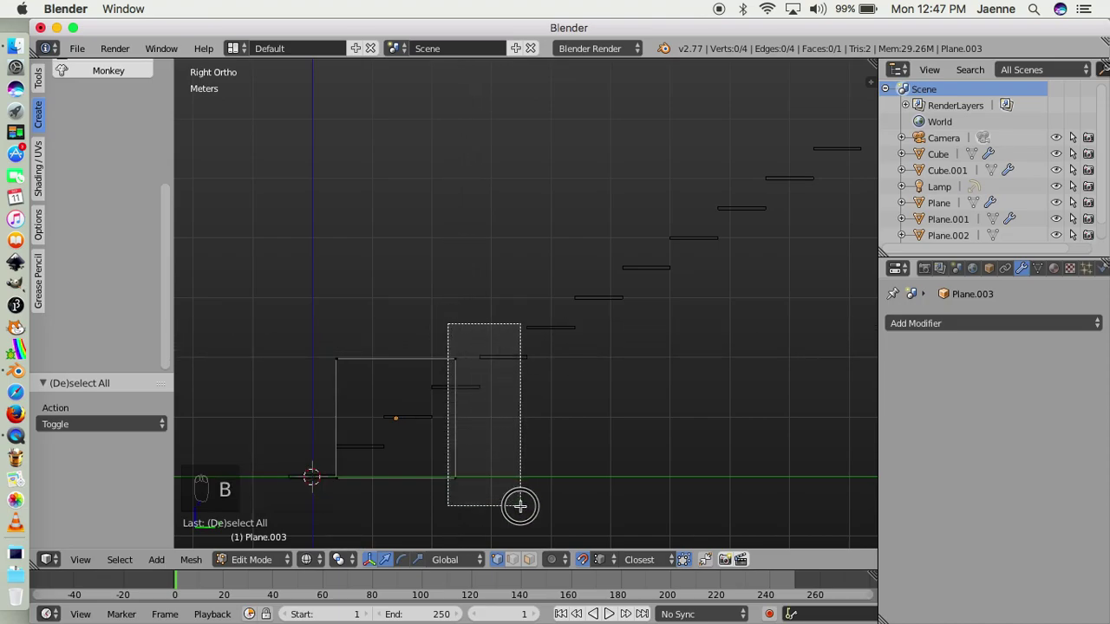
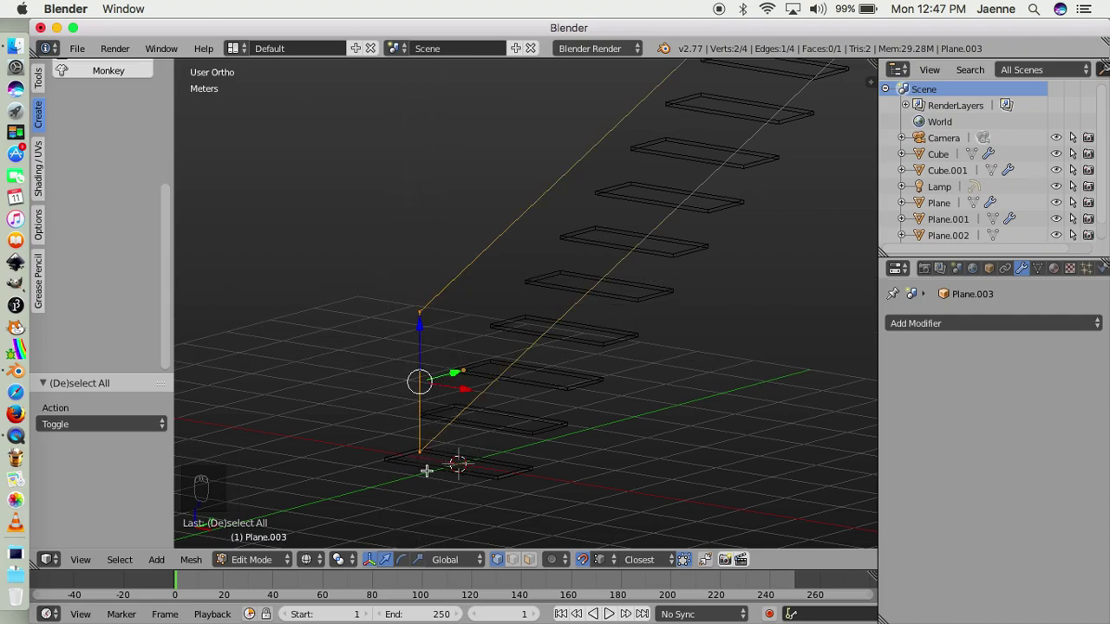
# Extrude the selected edge down to the floor and along X, forming the slanted side panel
pyautogui.press('g')
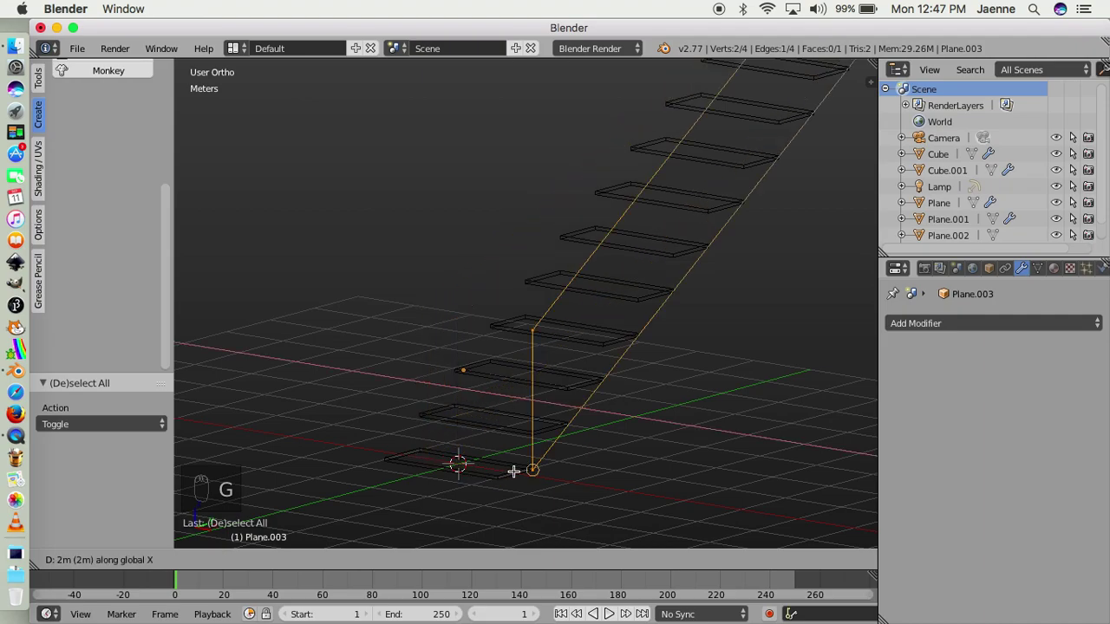
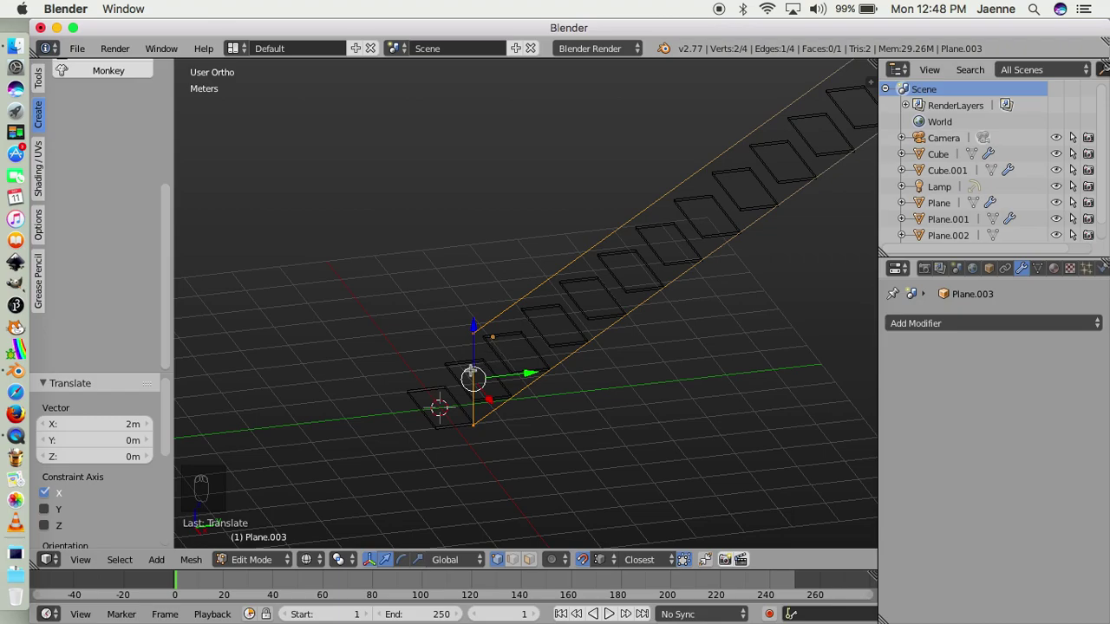
pyautogui.press('a')
pyautogui.press('b')
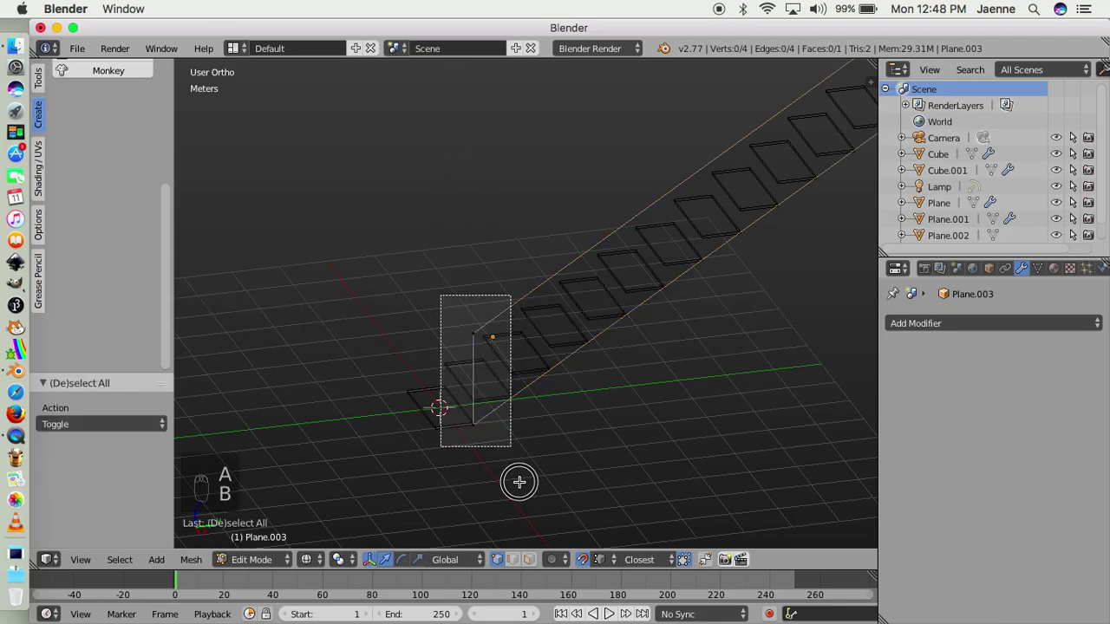
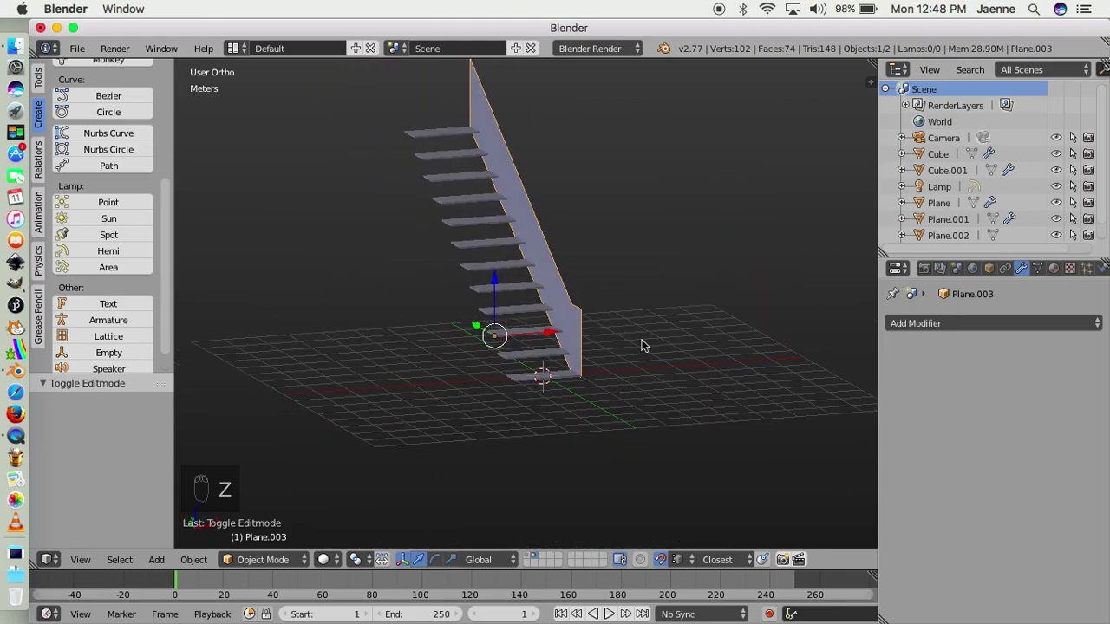
# Add a Solidify modifier with Thickness 15 cm to the side panel
pyautogui.moveTo(967, 330); pyautogui.dragTo(818, 476)
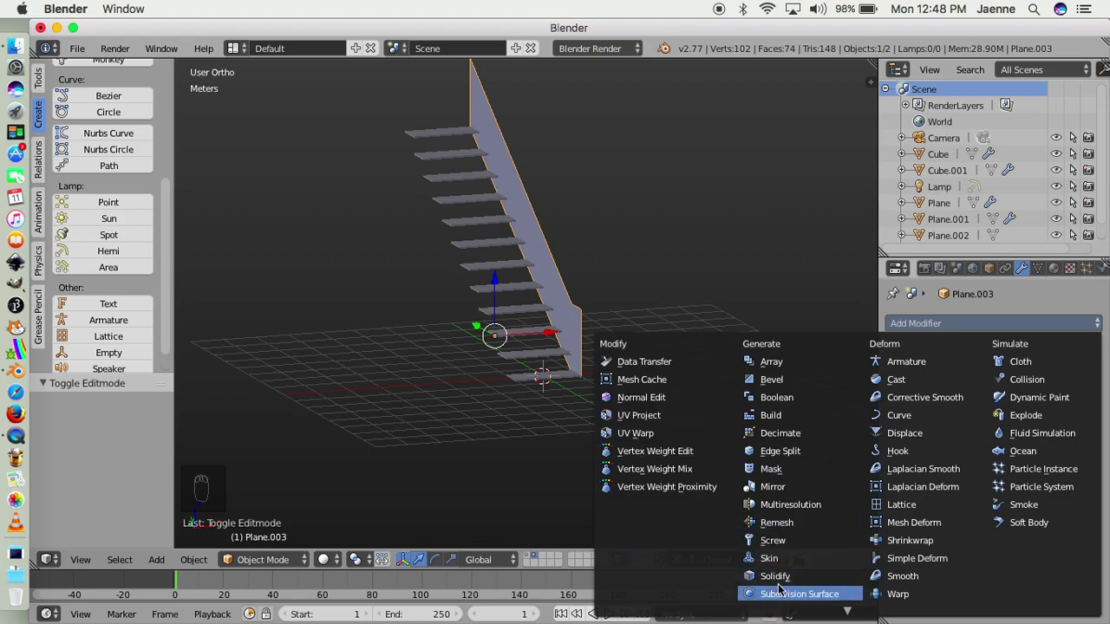
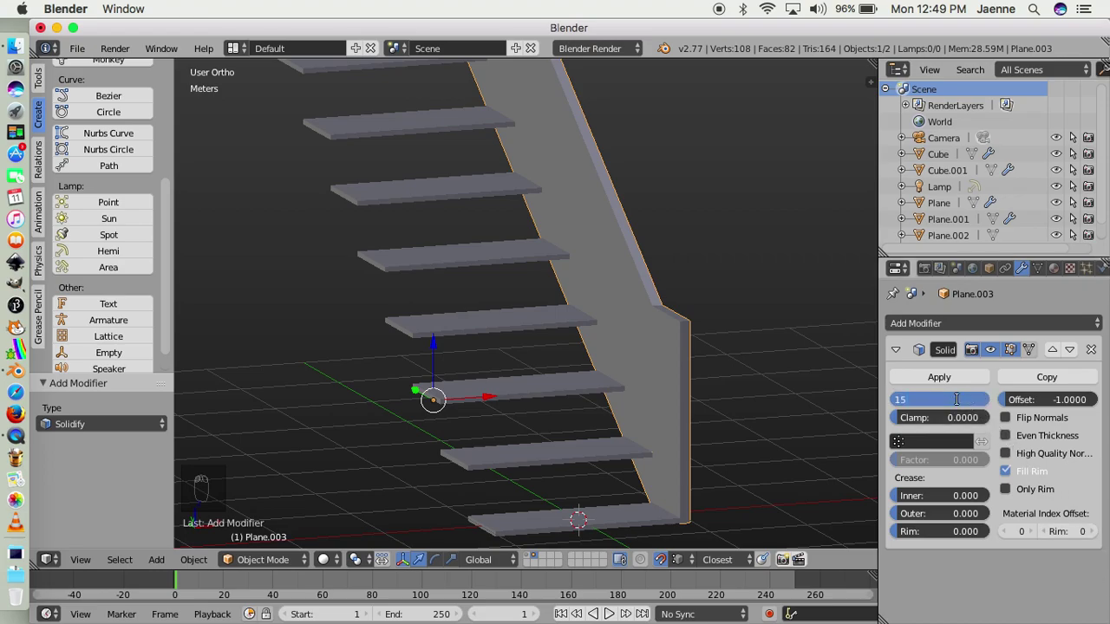
# Check the panel edge in wireframe and slide the panel along X against the step ends
pyautogui.moveTo(736, 434); pyautogui.dragTo(756, 438)
pyautogui.press('z')
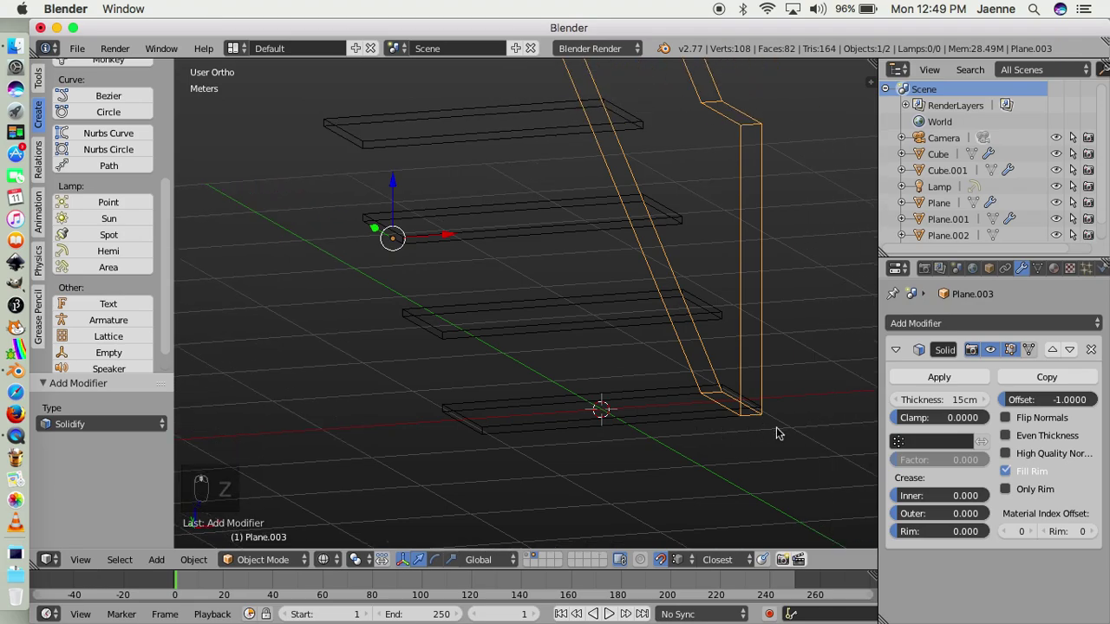
pyautogui.moveTo(626, 376); pyautogui.dragTo(544, 412)
pyautogui.press('z')
pyautogui.press('g')
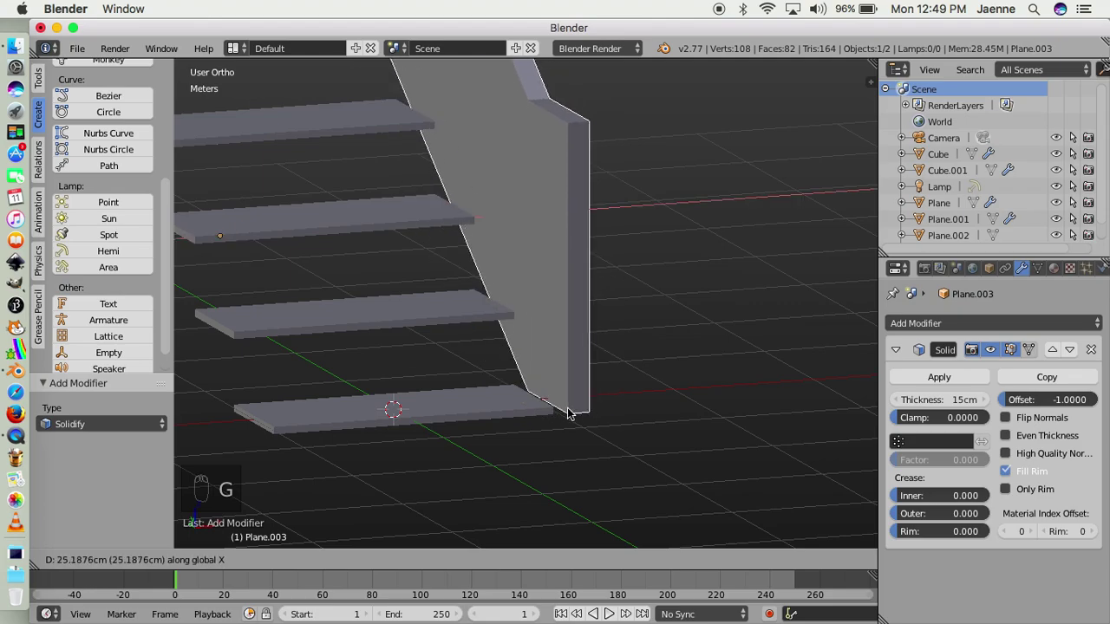
pyautogui.moveTo(585, 417); pyautogui.dragTo(581, 415)
pyautogui.press('g')
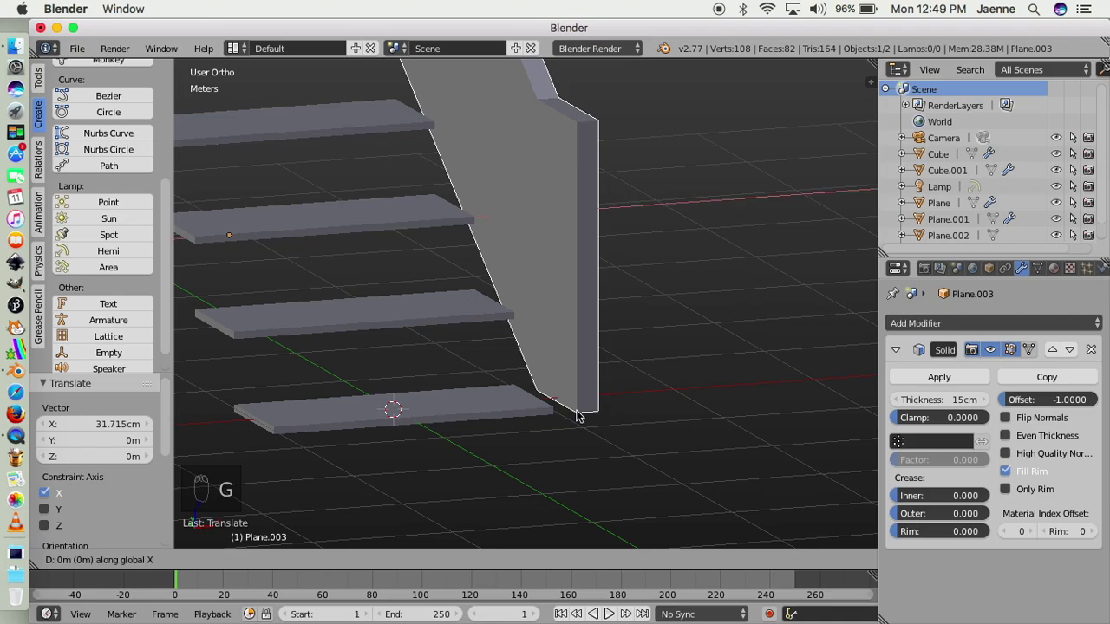
pyautogui.moveTo(576, 419); pyautogui.dragTo(506, 413)
pyautogui.moveTo(506, 413); pyautogui.dragTo(538, 421)
pyautogui.moveTo(538, 420); pyautogui.dragTo(552, 422)
pyautogui.moveTo(570, 204); pyautogui.dragTo(596, 437)
pyautogui.moveTo(596, 437); pyautogui.dragTo(564, 385)
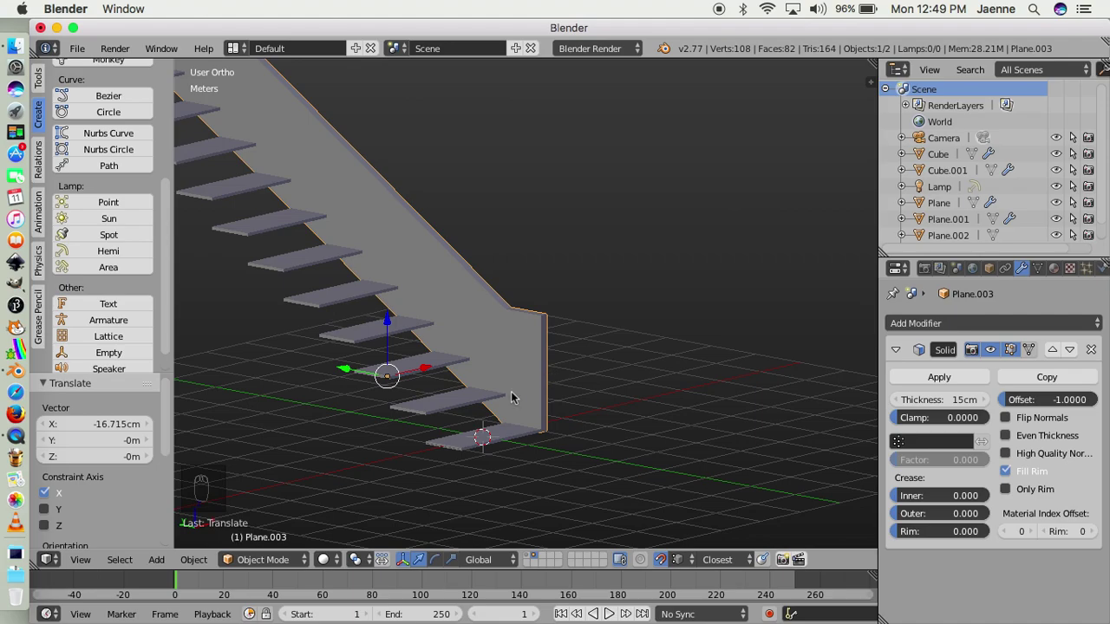
# Make a linked duplicate (Alt+D) of the side panel and select the copy
pyautogui.press('alt+d')
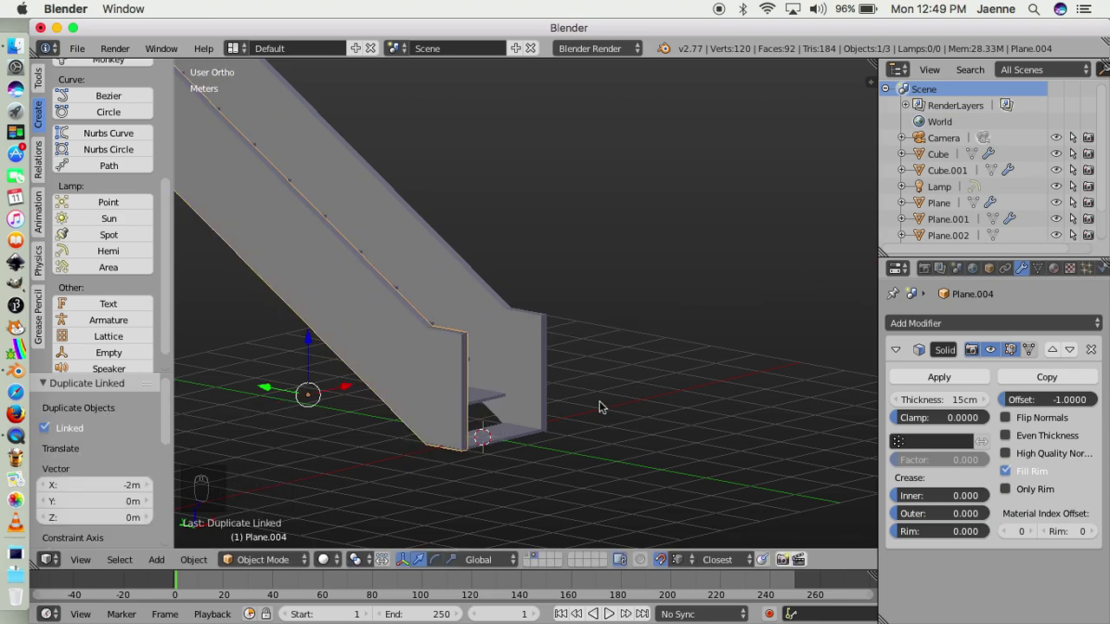
pyautogui.middleClick(605, 407)
pyautogui.moveTo(620, 473); pyautogui.dragTo(516, 440)
pyautogui.moveTo(478, 407); pyautogui.dragTo(340, 476)
pyautogui.press('z')
pyautogui.click(303, 493)
pyautogui.moveTo(313, 497); pyautogui.dragTo(314, 492)
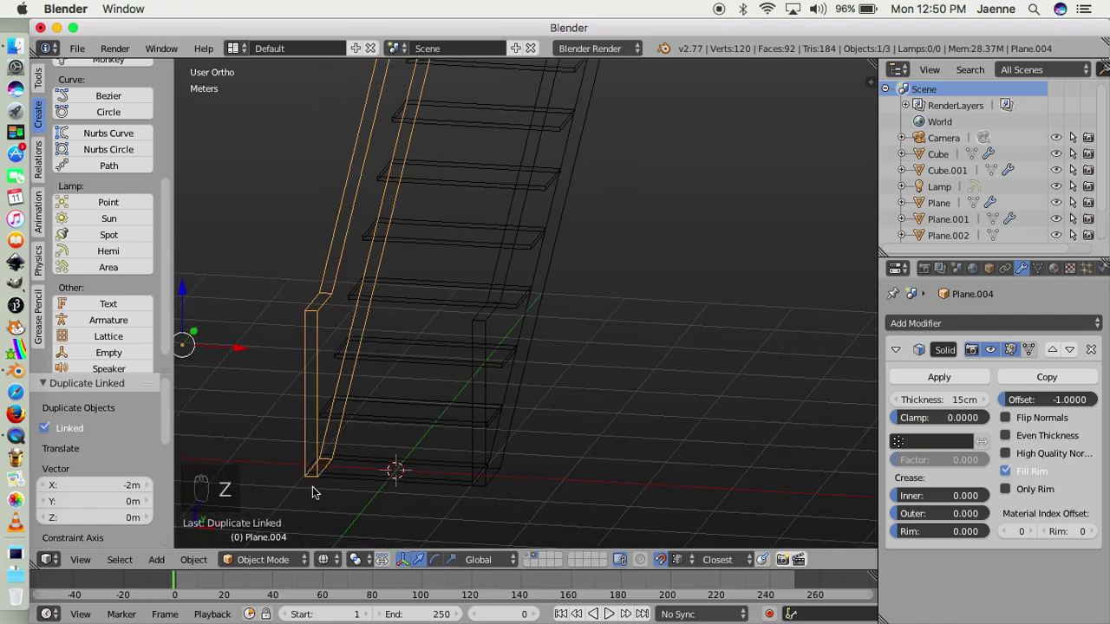
# Move the copy along X against the opposite step ends, flanking the staircase on both sides
pyautogui.press('g')
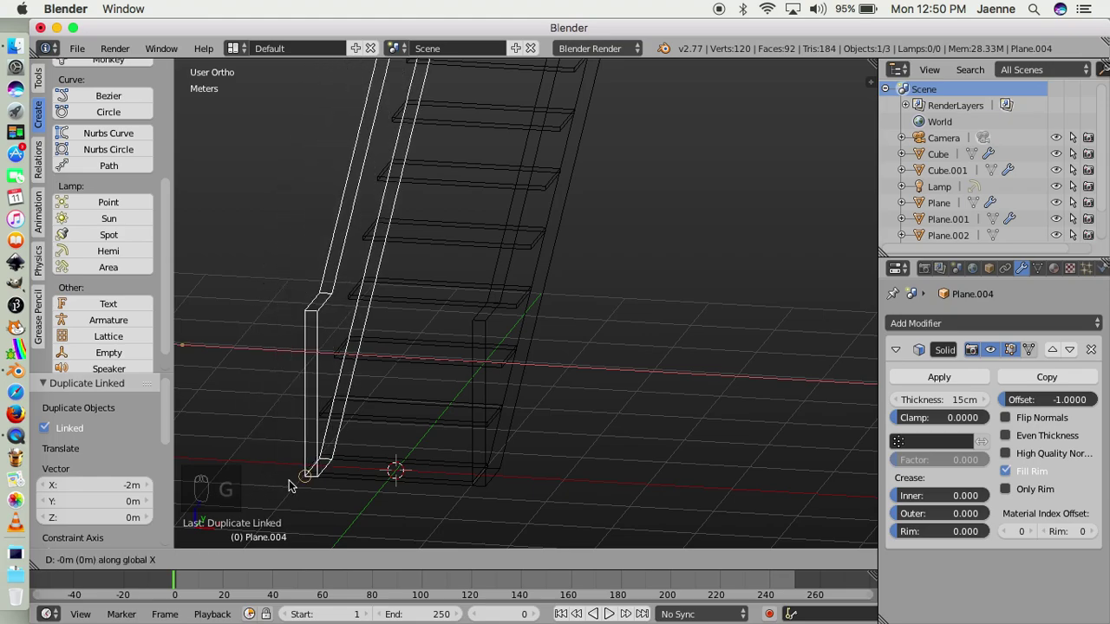
pyautogui.moveTo(286, 485); pyautogui.dragTo(298, 486)
pyautogui.press('g')
pyautogui.moveTo(324, 488); pyautogui.dragTo(534, 379)
pyautogui.press('z')
pyautogui.moveTo(534, 379); pyautogui.dragTo(372, 389)
pyautogui.moveTo(372, 389); pyautogui.dragTo(329, 370)
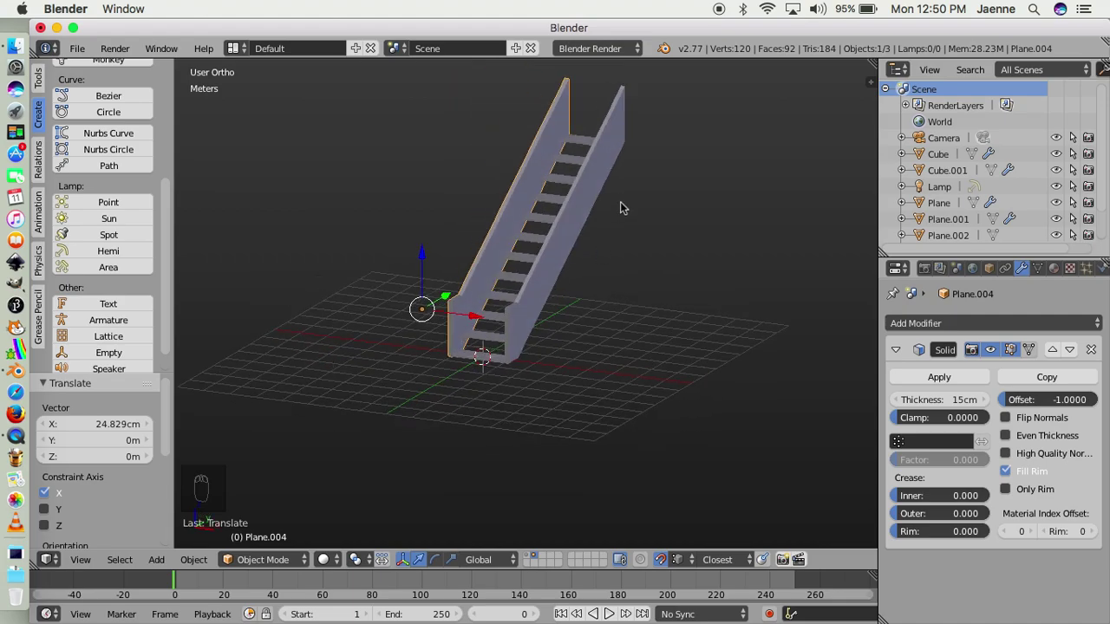
pyautogui.moveTo(595, 260); pyautogui.dragTo(559, 378)
pyautogui.press('KP_7')
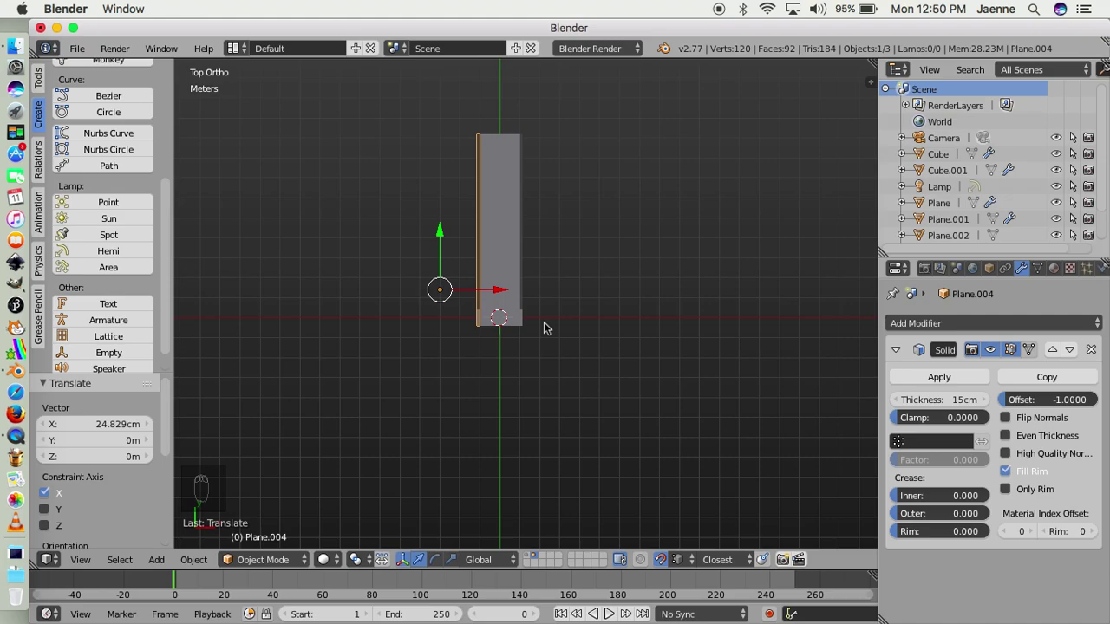
# Add a floor plane, scale it up and centre it along Y under the staircase footprint
pyautogui.press('shift+a')
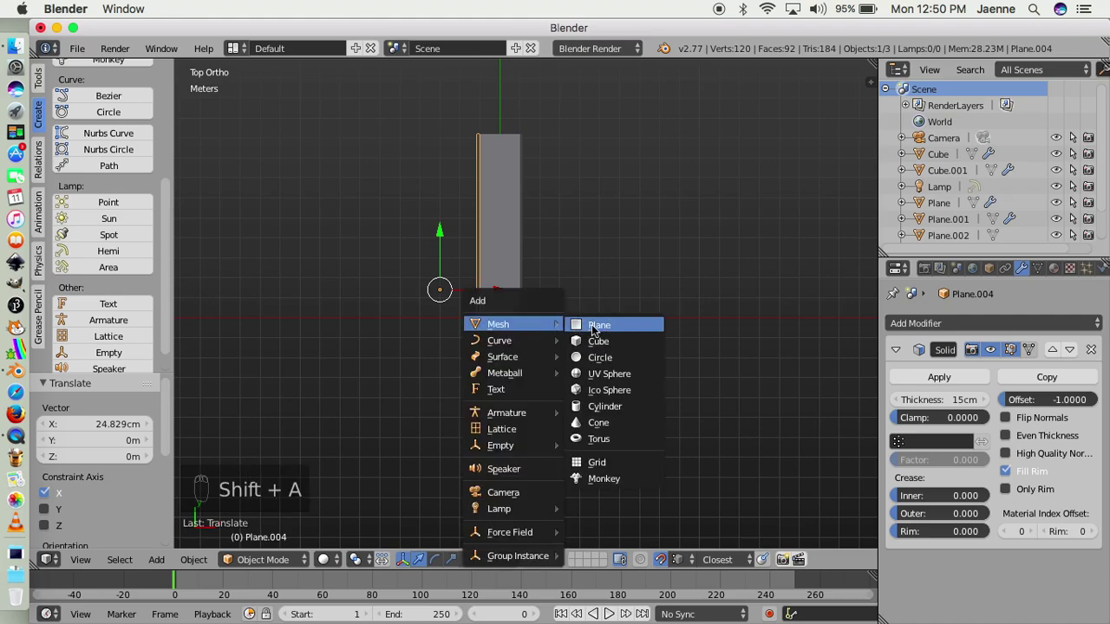
pyautogui.press('z')
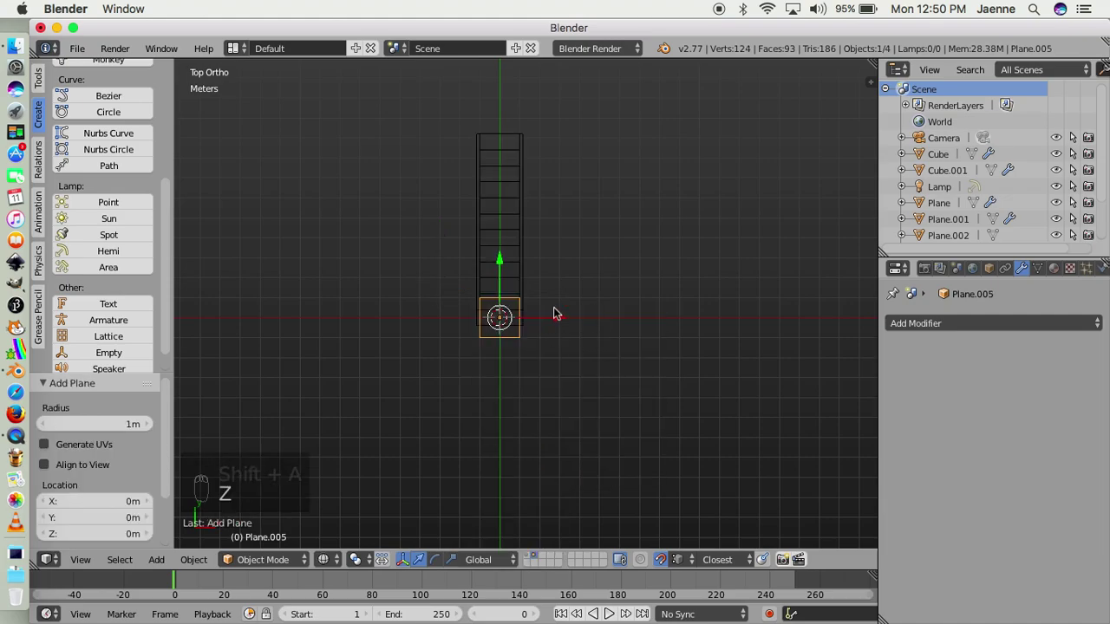
pyautogui.press('s')
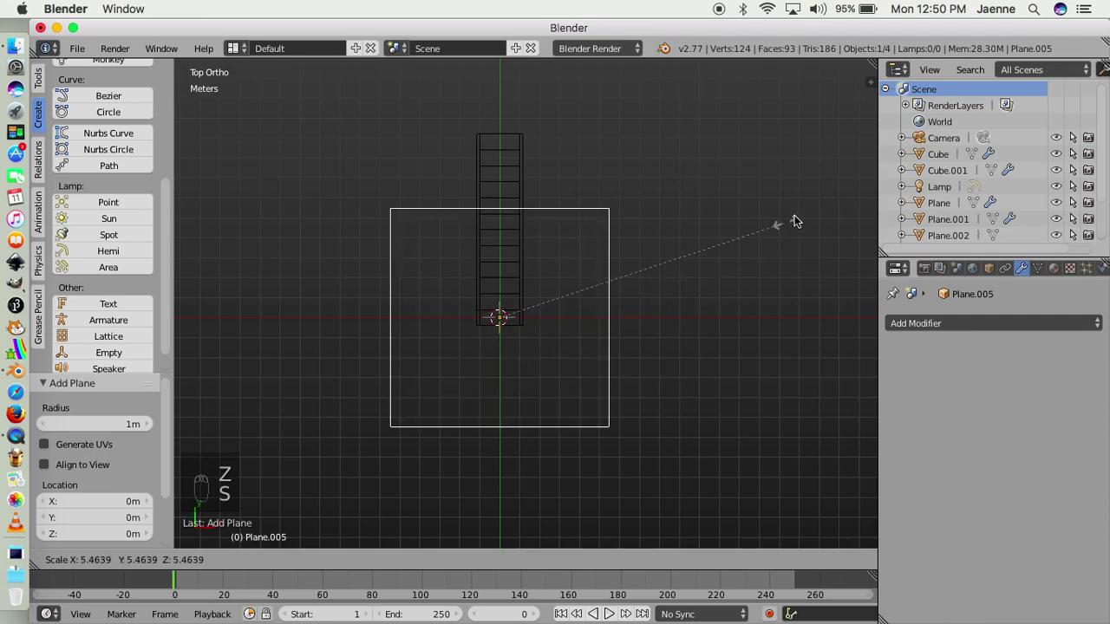
pyautogui.moveTo(790, 218); pyautogui.dragTo(506, 262)
pyautogui.press('shift+Tab')
pyautogui.moveTo(504, 262); pyautogui.dragTo(510, 177)
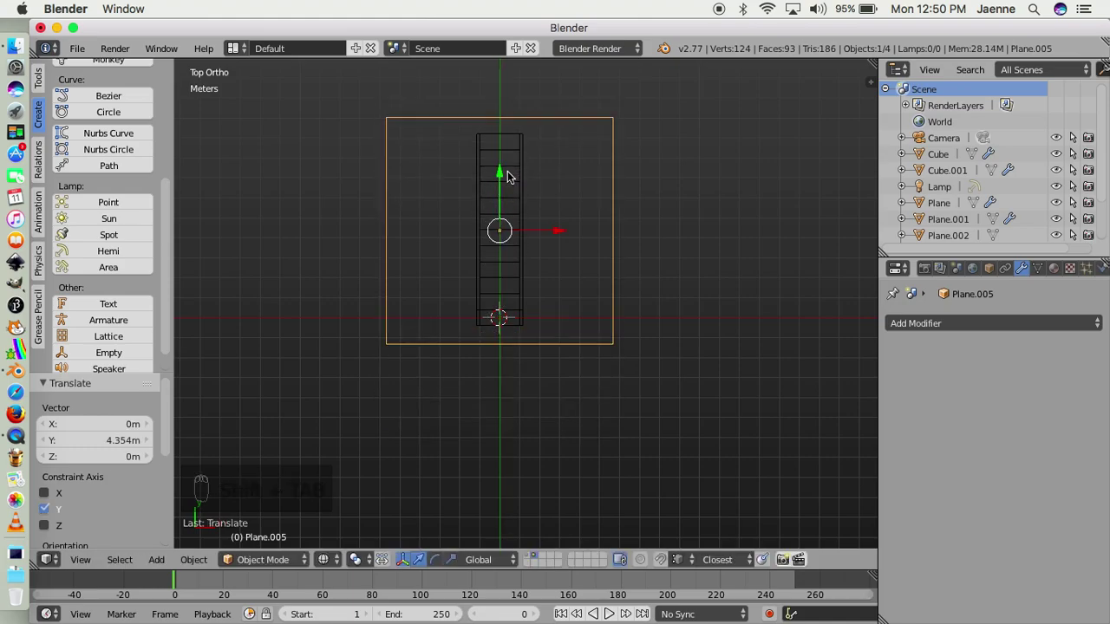
# From the front, enlarge the floor plane further to cover the staircase base
pyautogui.press('s')
pyautogui.moveTo(620, 230); pyautogui.dragTo(522, 326)
pyautogui.press('z')
pyautogui.moveTo(480, 358); pyautogui.dragTo(348, 390)
pyautogui.moveTo(348, 390); pyautogui.dragTo(512, 303)
pyautogui.moveTo(511, 304); pyautogui.dragTo(528, 406)
# In Front view, move the floor plane along Z to sit level with the bottom of the steps
pyautogui.press('KP_1')
pyautogui.moveTo(527, 406); pyautogui.dragTo(549, 320)
pyautogui.middleClick(549, 321)
pyautogui.middleClick(549, 321)
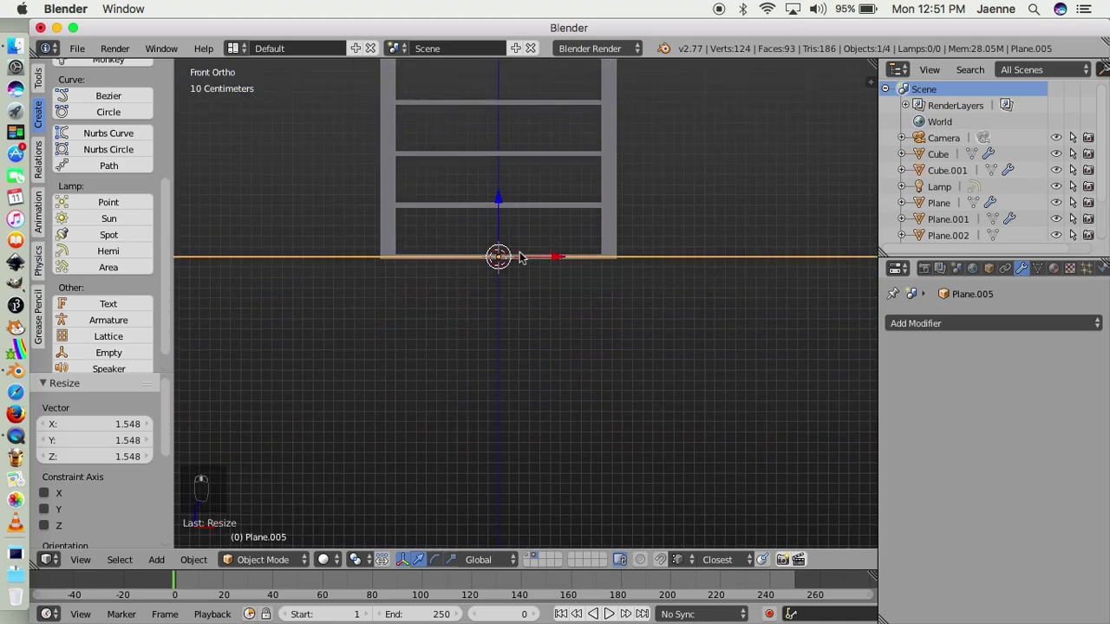
pyautogui.middleClick(477, 266)
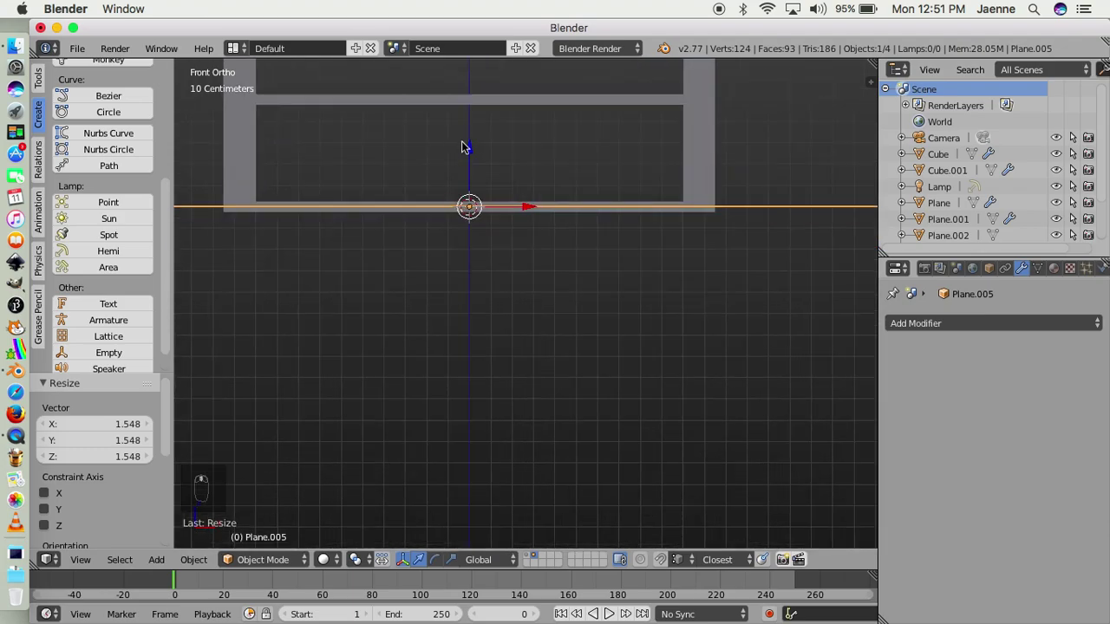
pyautogui.moveTo(474, 147); pyautogui.dragTo(720, 206)
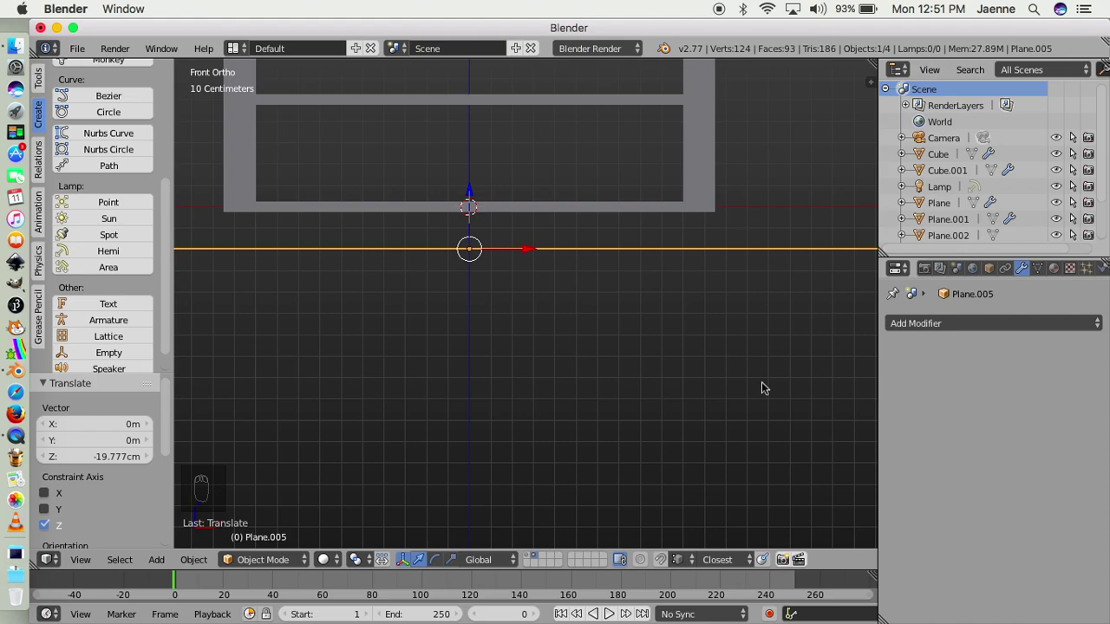
pyautogui.moveTo(667, 564); pyautogui.dragTo(587, 323)
pyautogui.middleClick(587, 324)
pyautogui.middleClick(624, 341)
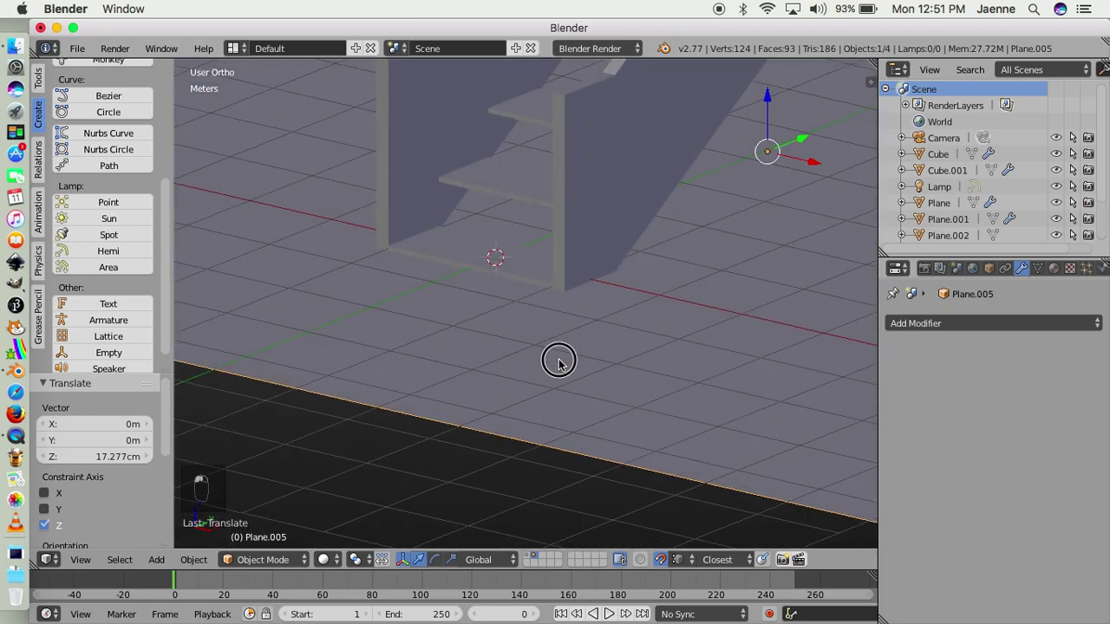
pyautogui.click(580, 376)
pyautogui.middleClick(478, 330)
pyautogui.moveTo(474, 329); pyautogui.dragTo(562, 225)
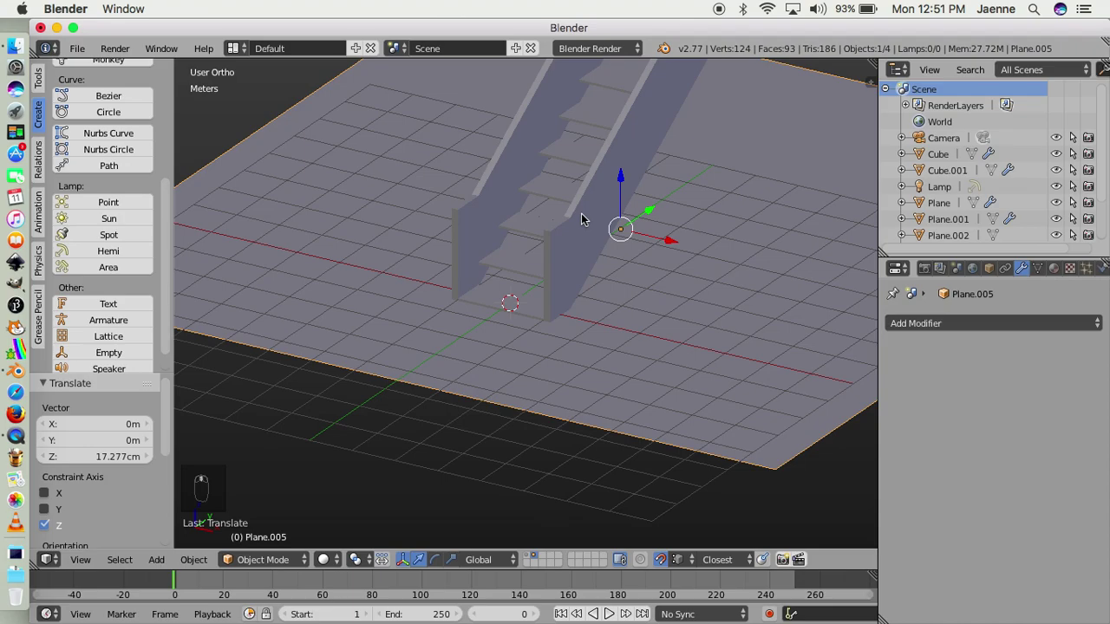
pyautogui.moveTo(588, 220); pyautogui.dragTo(315, 425)
pyautogui.moveTo(317, 427); pyautogui.dragTo(325, 434)
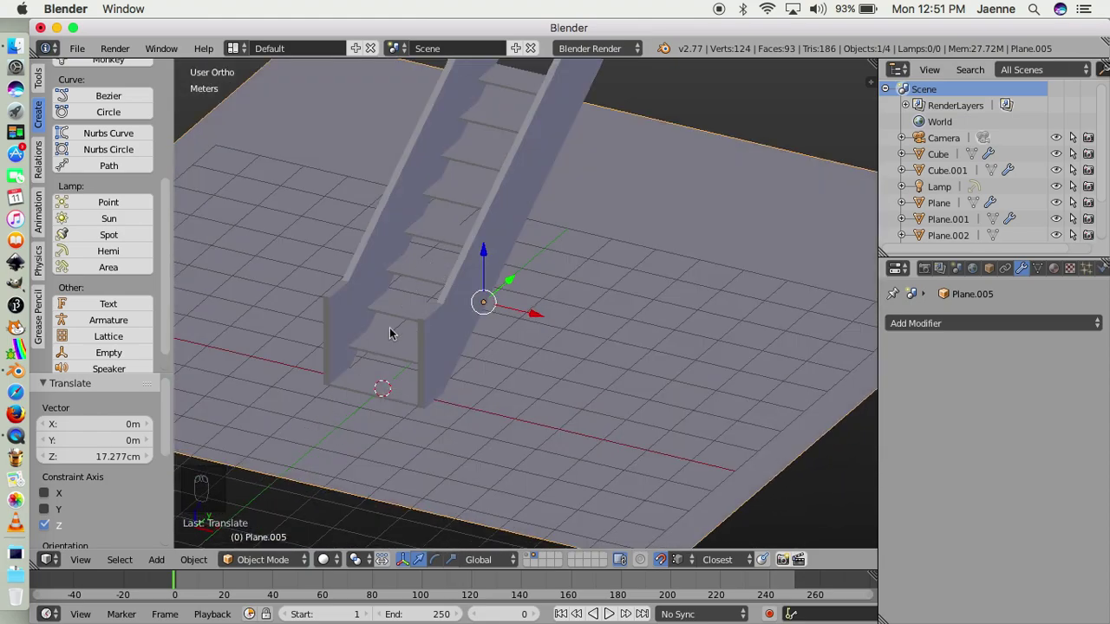
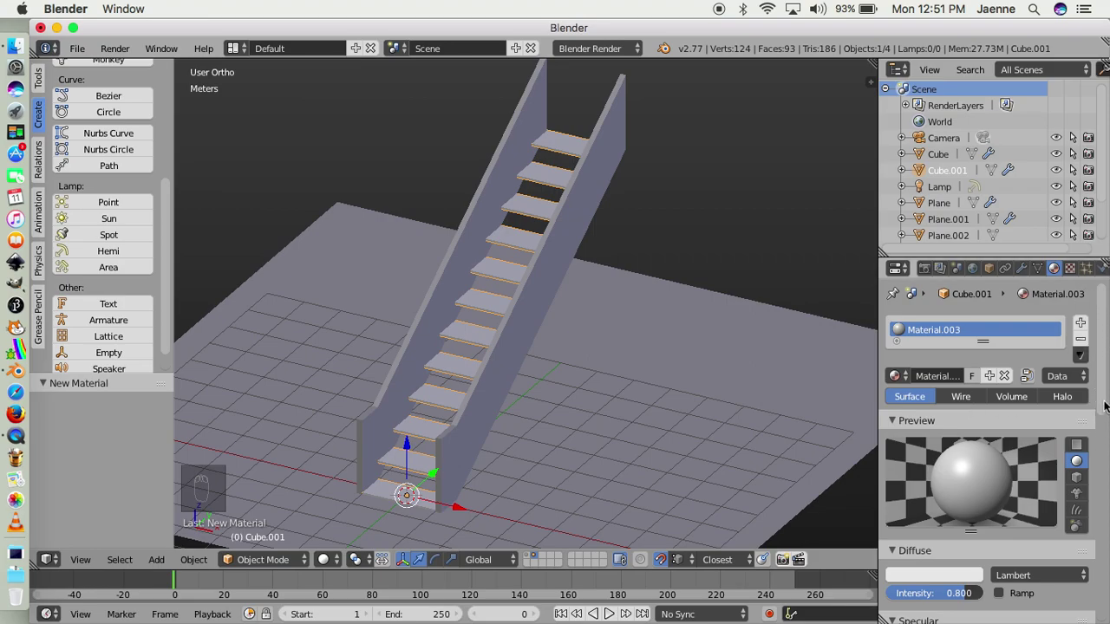
# Give the steps' material a Wood texture set to Band Noise with Improved Perlin basis
pyautogui.moveTo(1104, 391); pyautogui.dragTo(959, 158)
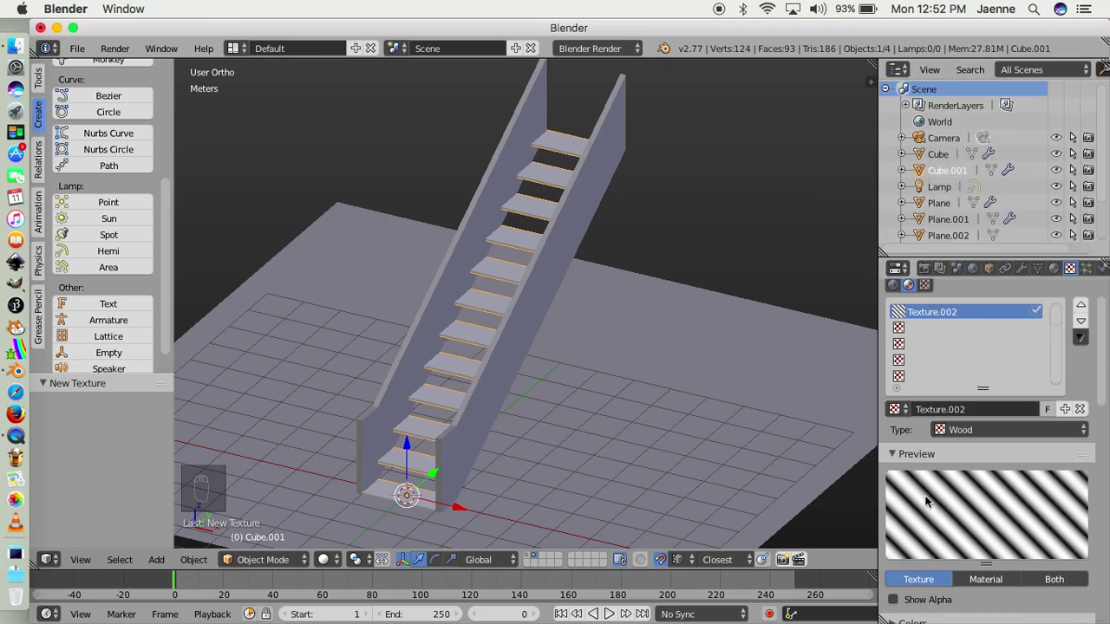
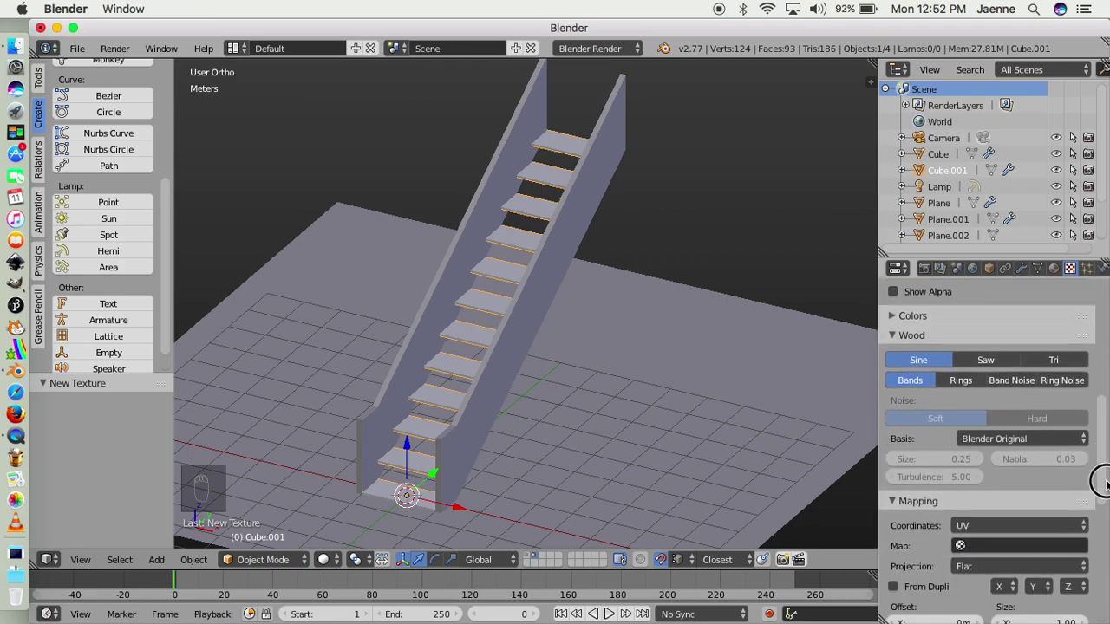
pyautogui.moveTo(1010, 386); pyautogui.dragTo(1020, 418)
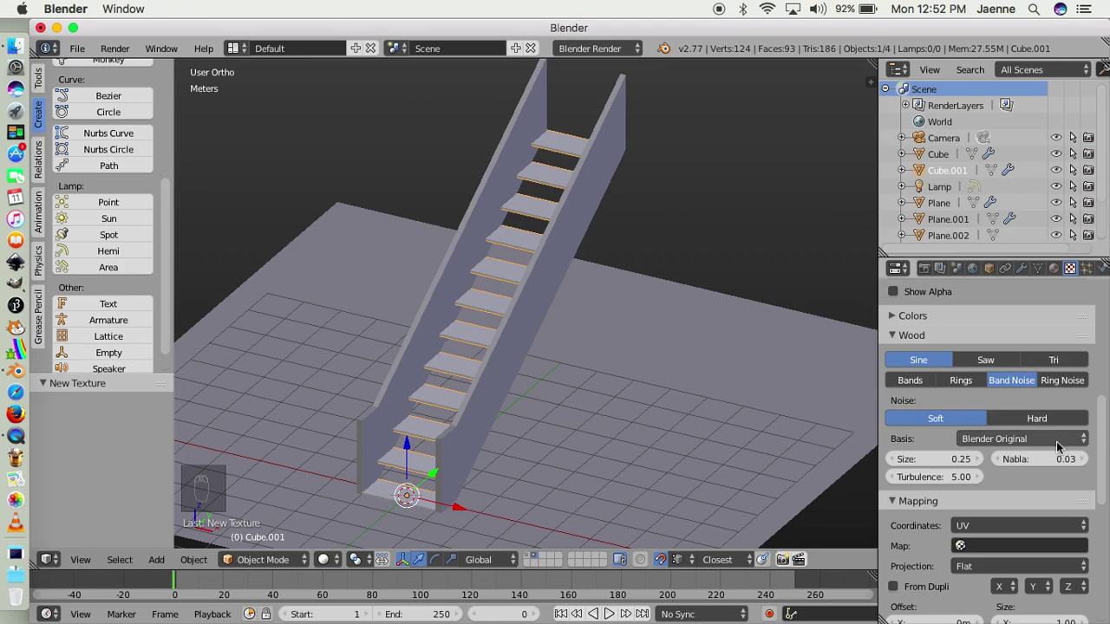
pyautogui.moveTo(1059, 448); pyautogui.dragTo(1098, 393)
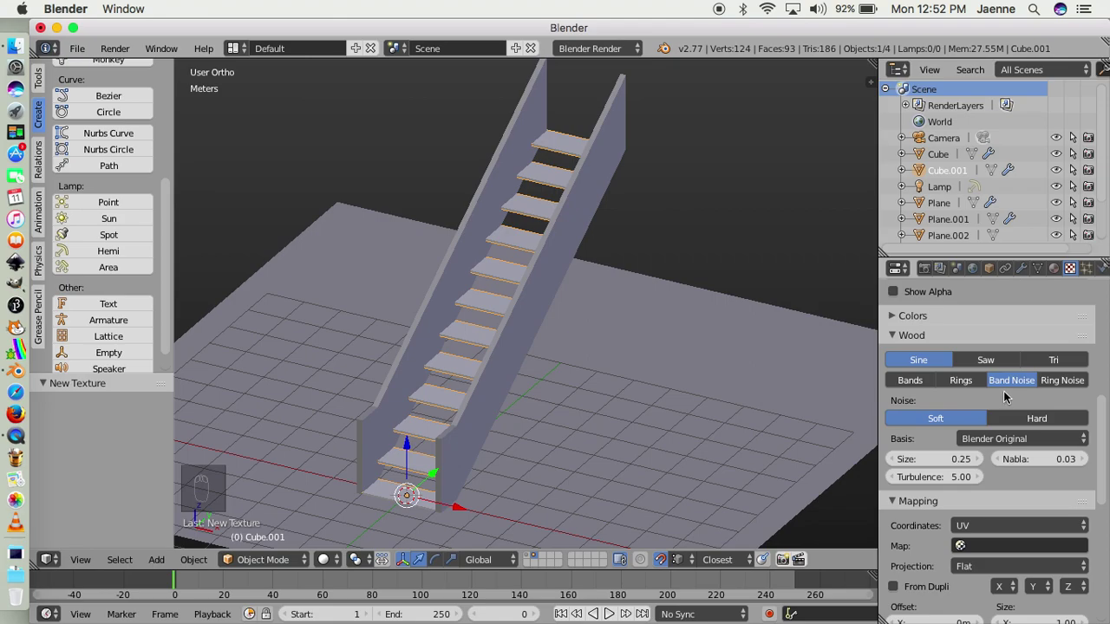
pyautogui.moveTo(983, 446); pyautogui.dragTo(1026, 394)
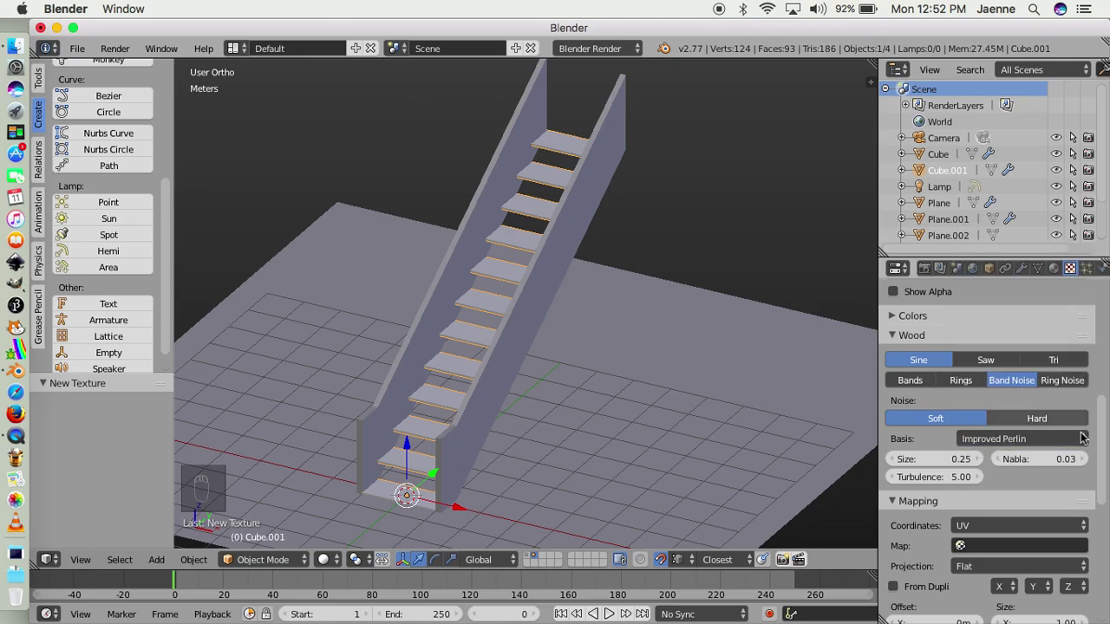
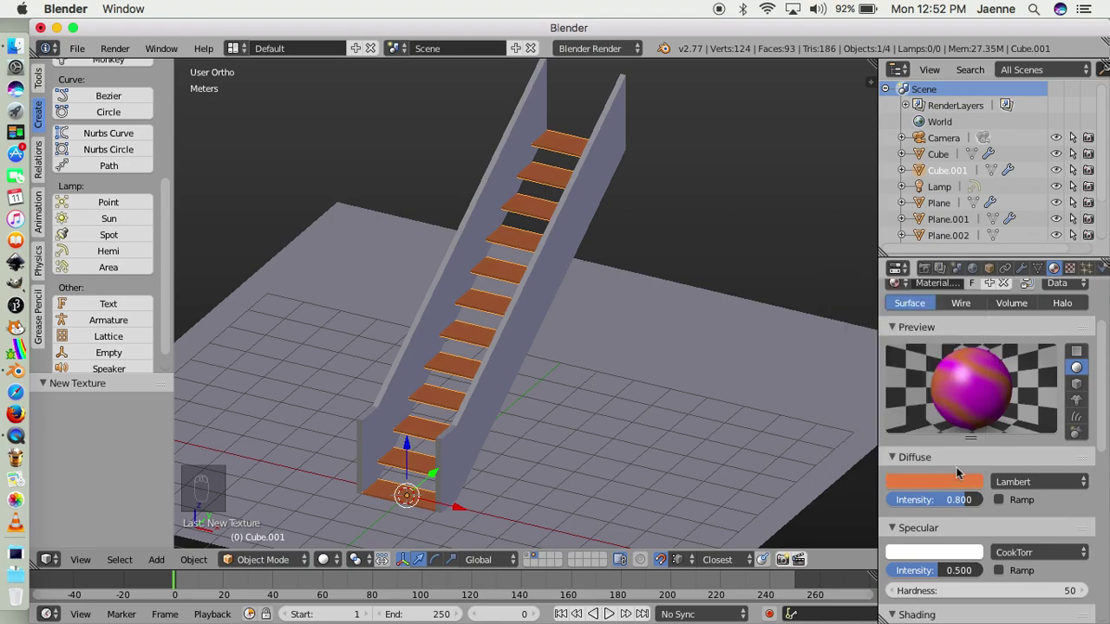
# Lower the diffuse colour's value so the steps read as deep brown
pyautogui.moveTo(951, 490); pyautogui.dragTo(974, 346)
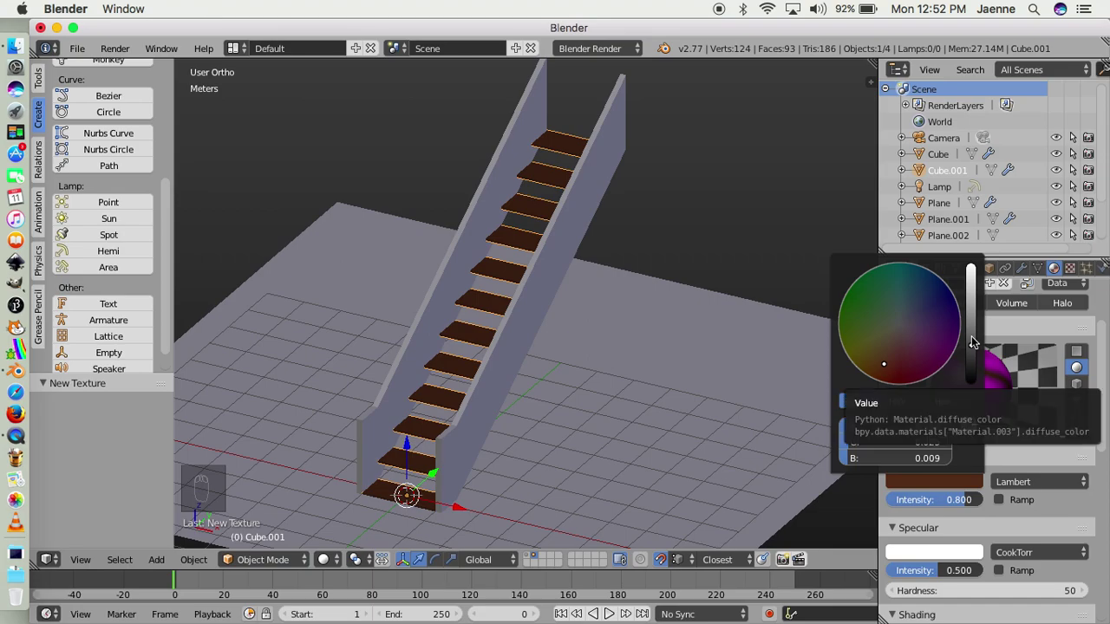
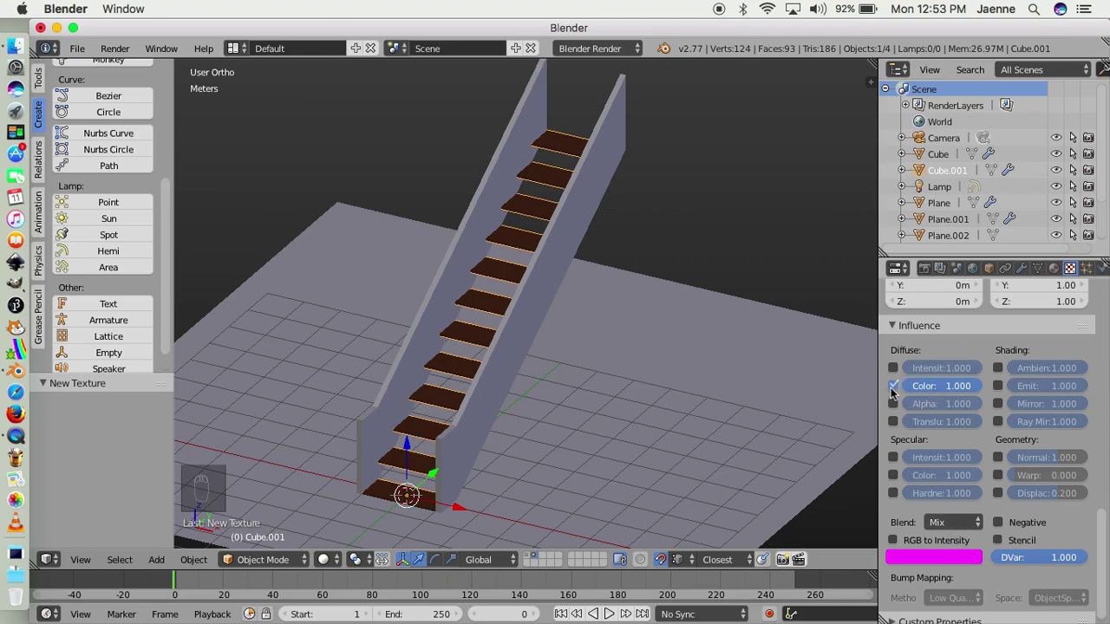
# Tint the wood texture's blend colour to dark reddish grain and view the whole staircase
pyautogui.moveTo(943, 561); pyautogui.dragTo(974, 392)
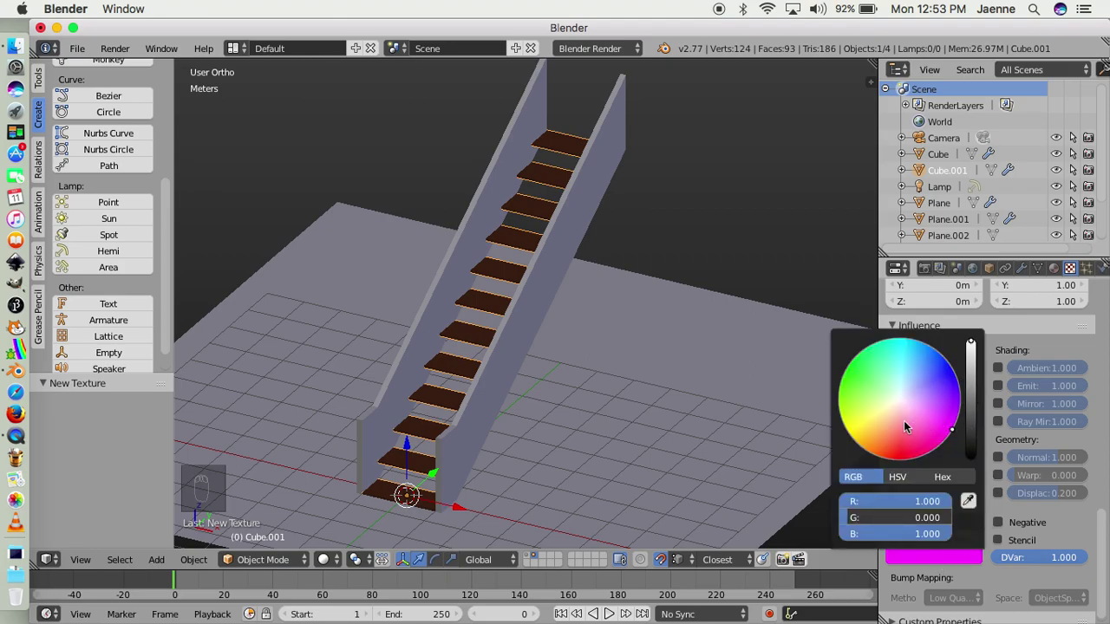
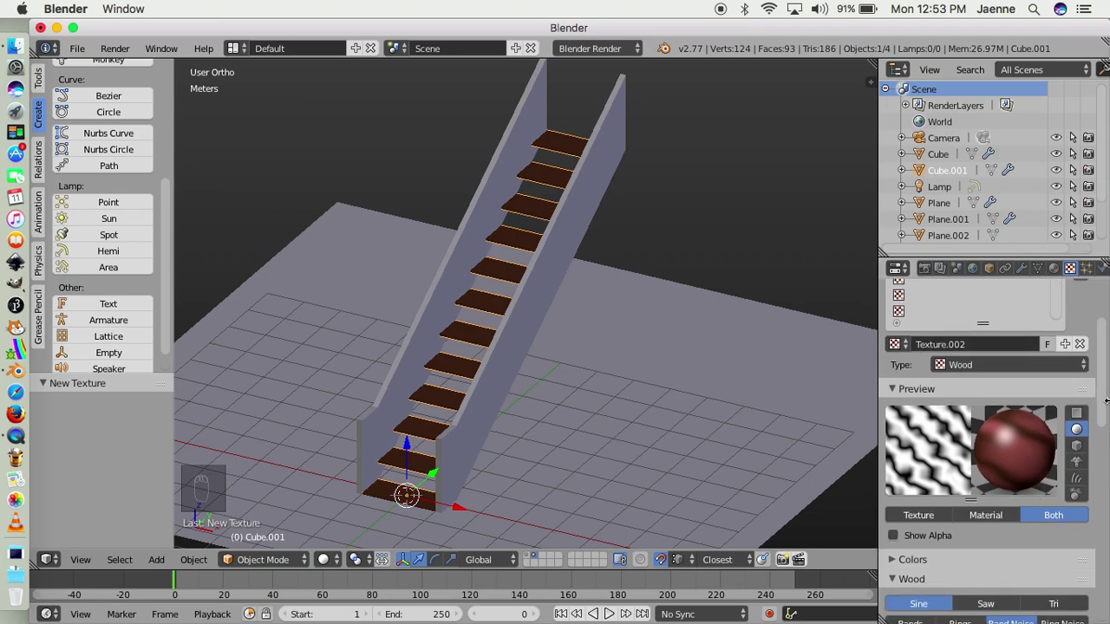
pyautogui.moveTo(1104, 392); pyautogui.dragTo(1104, 395)
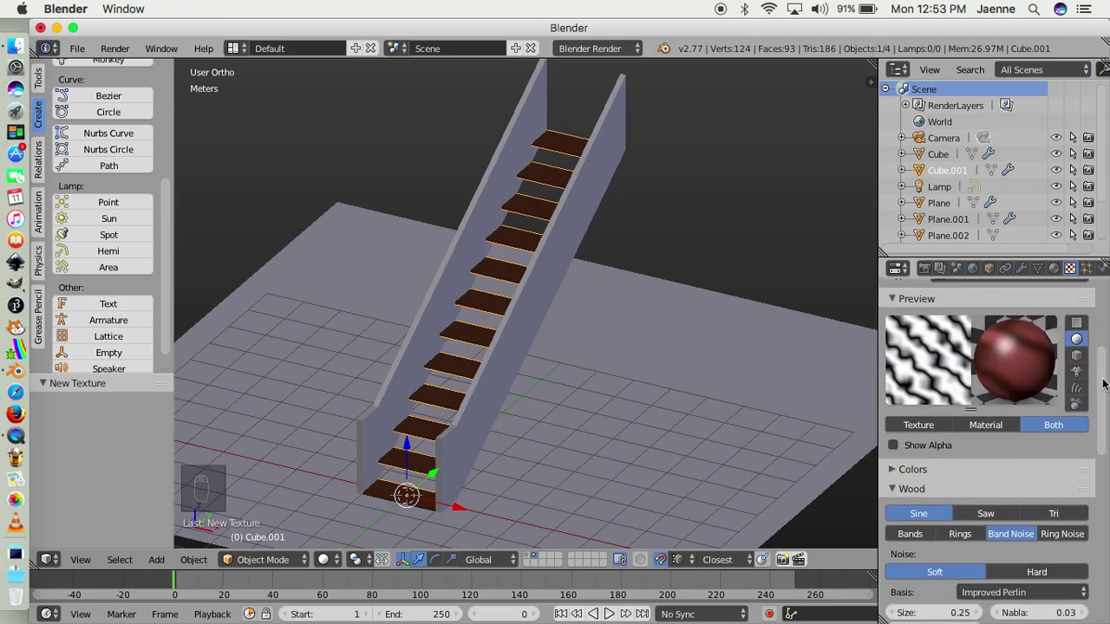
pyautogui.moveTo(575, 354); pyautogui.dragTo(484, 547)
pyautogui.press('shift+a')
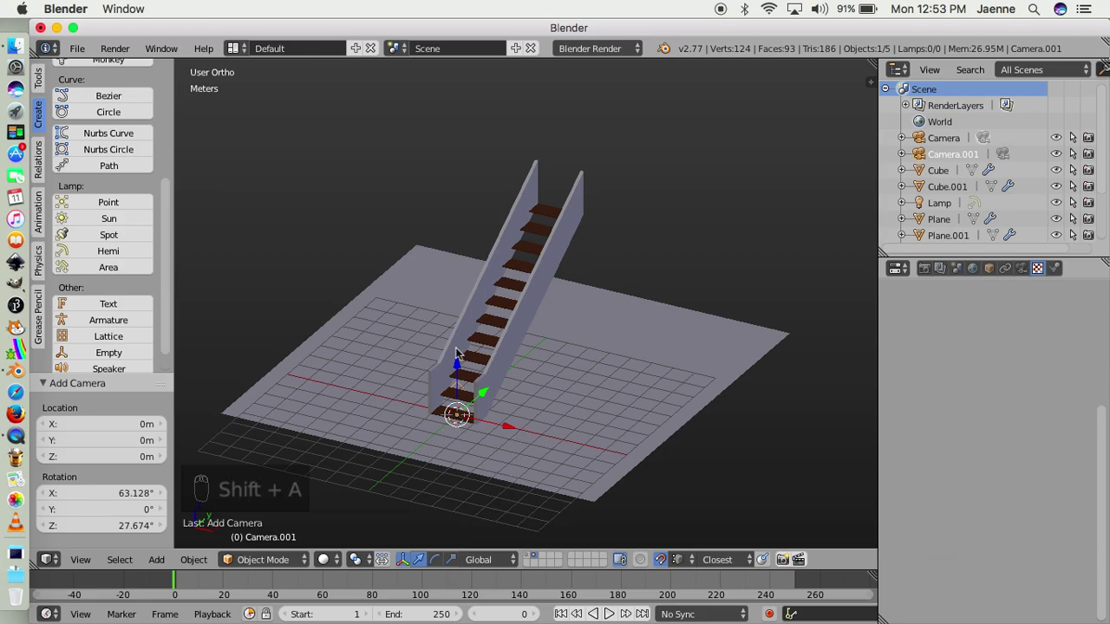
pyautogui.press('shift+Tab')
pyautogui.moveTo(462, 371); pyautogui.dragTo(377, 411)
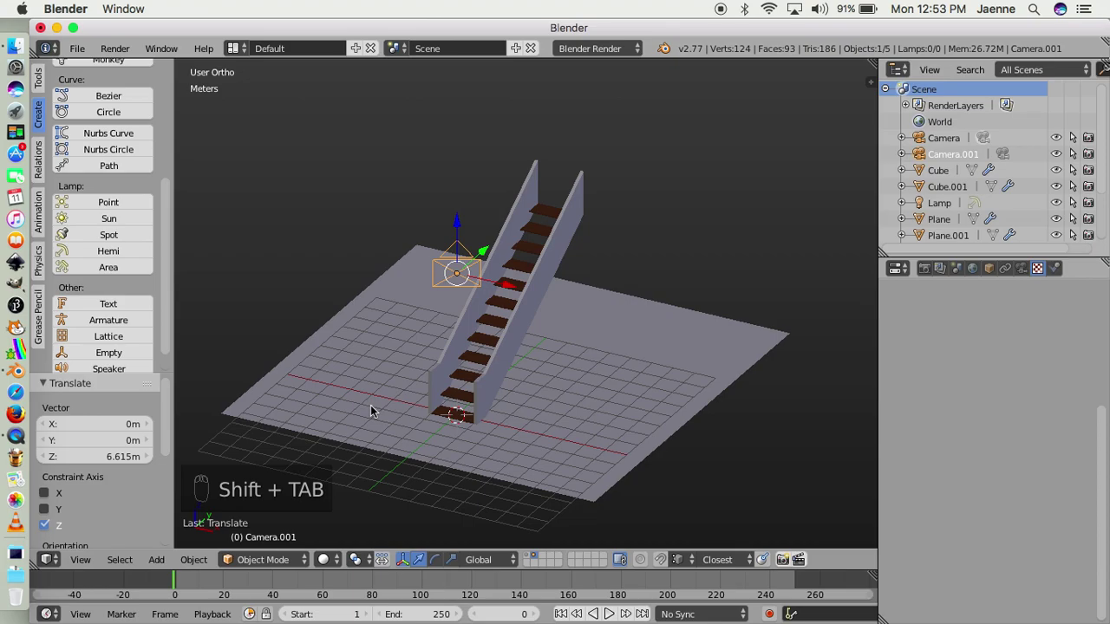
pyautogui.press('KP_7')
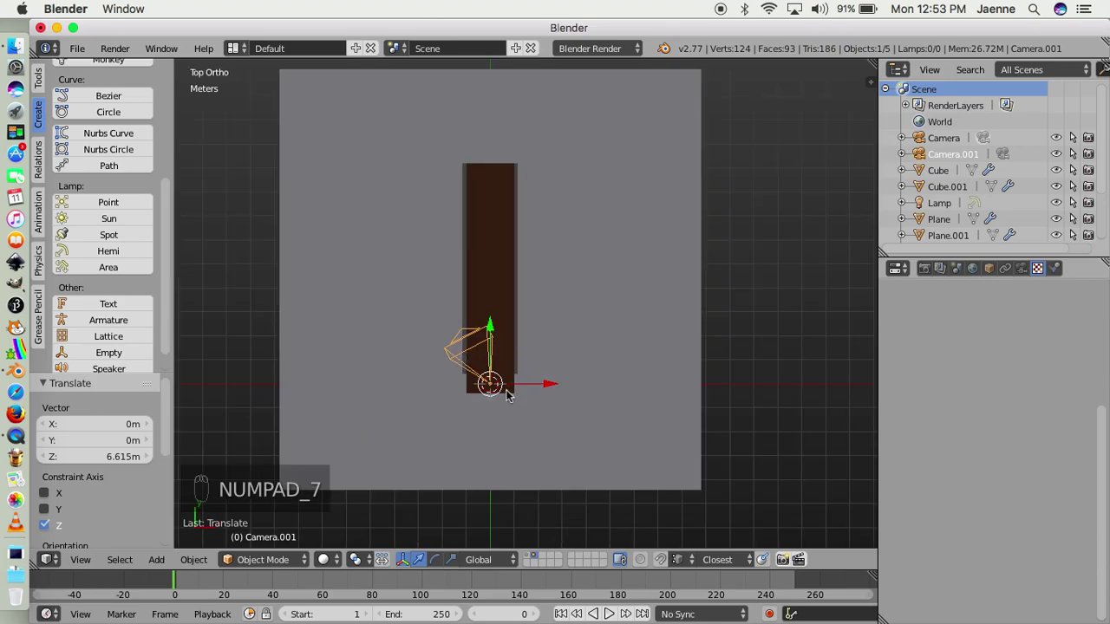
pyautogui.press('g')
pyautogui.click(649, 439)
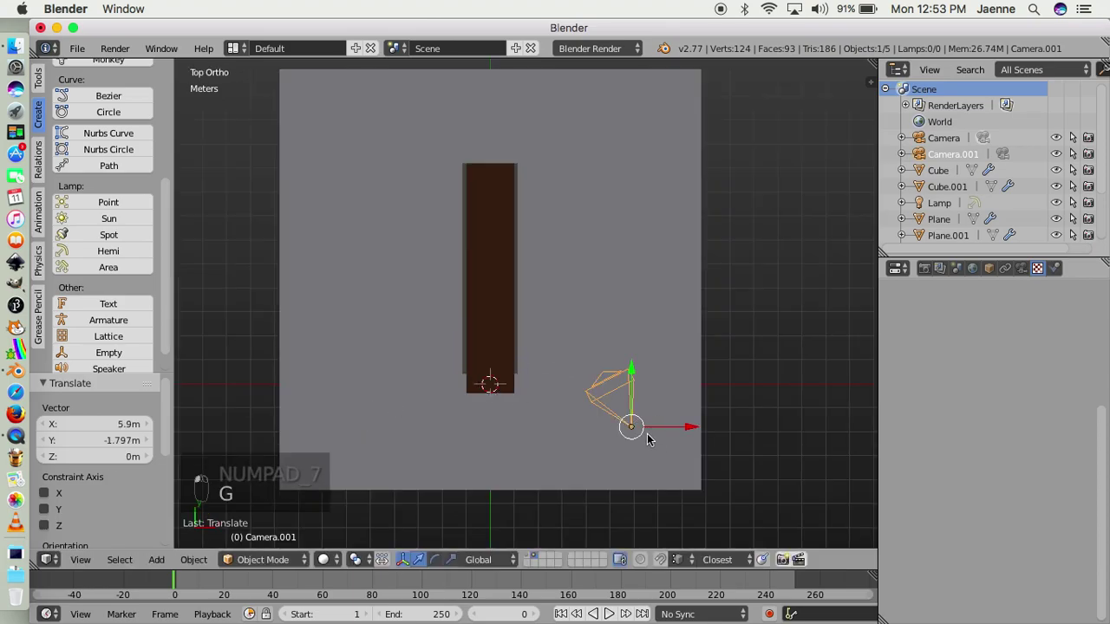
pyautogui.press('KP_0')
pyautogui.click(648, 439)
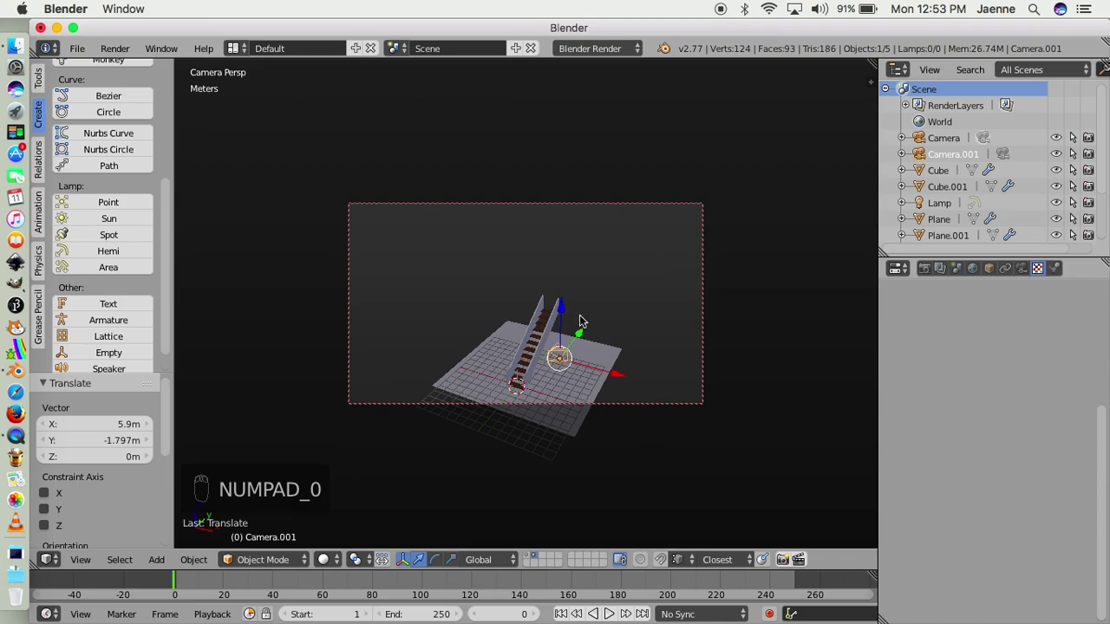
pyautogui.moveTo(581, 320); pyautogui.dragTo(581, 320)
pyautogui.press('KP_0')
pyautogui.middleClick(588, 367)
pyautogui.middleClick(589, 367)
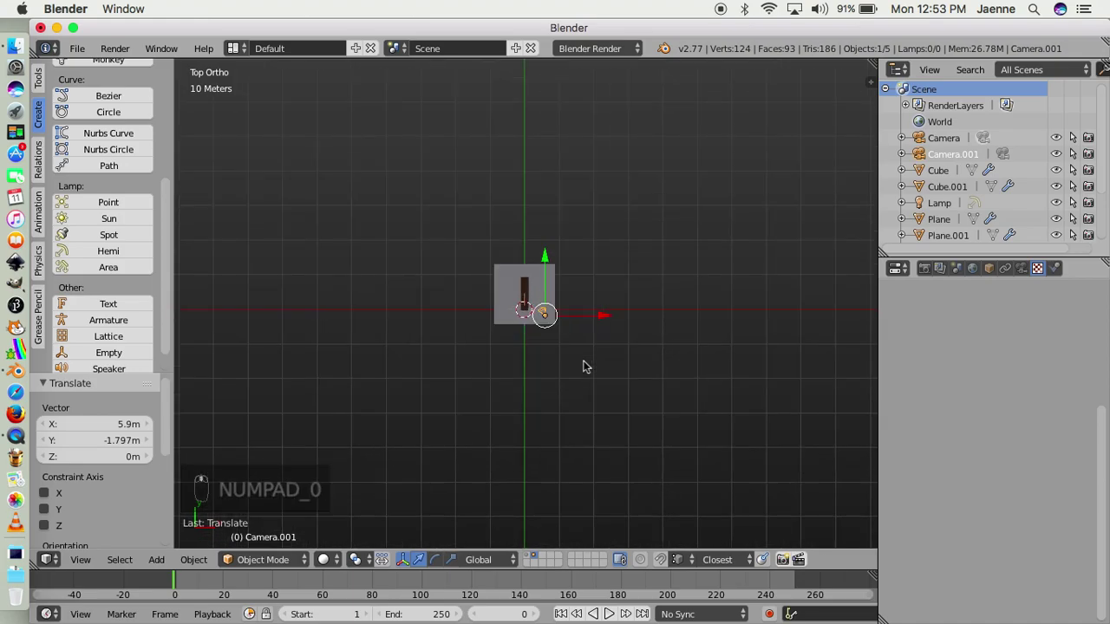
pyautogui.moveTo(589, 366); pyautogui.dragTo(637, 462)
pyautogui.moveTo(637, 462); pyautogui.dragTo(560, 300)
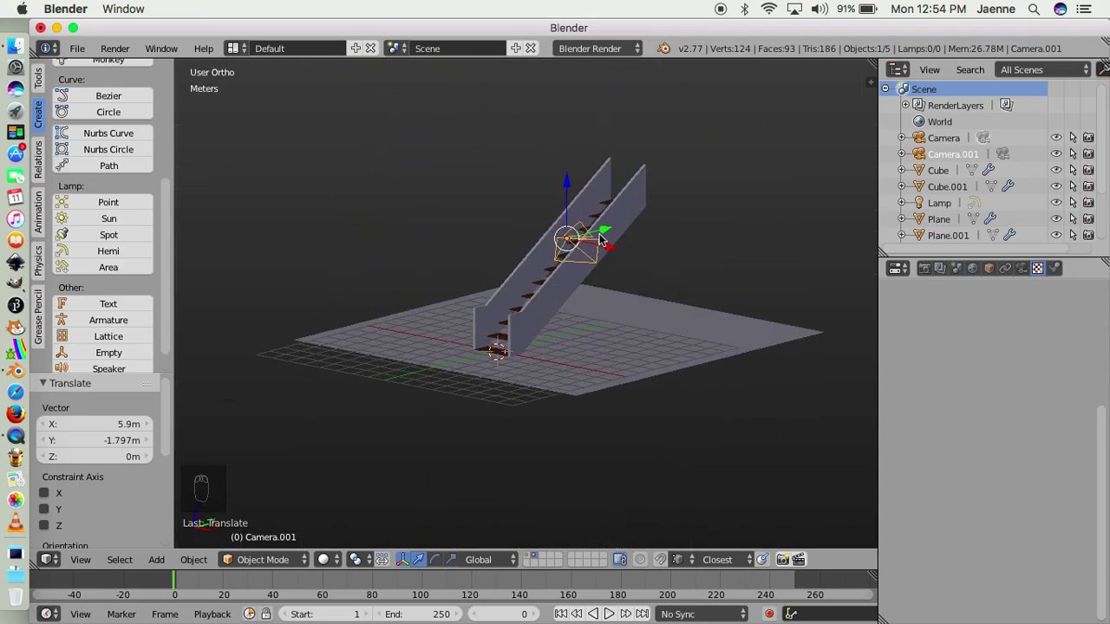
pyautogui.press('x')
pyautogui.press('KP_0')
pyautogui.moveTo(708, 389); pyautogui.dragTo(580, 283)
pyautogui.moveTo(580, 284); pyautogui.dragTo(441, 305)
pyautogui.moveTo(442, 305); pyautogui.dragTo(710, 281)
pyautogui.moveTo(625, 315); pyautogui.dragTo(688, 309)
pyautogui.press('KP_0')
pyautogui.moveTo(379, 441); pyautogui.dragTo(388, 475)
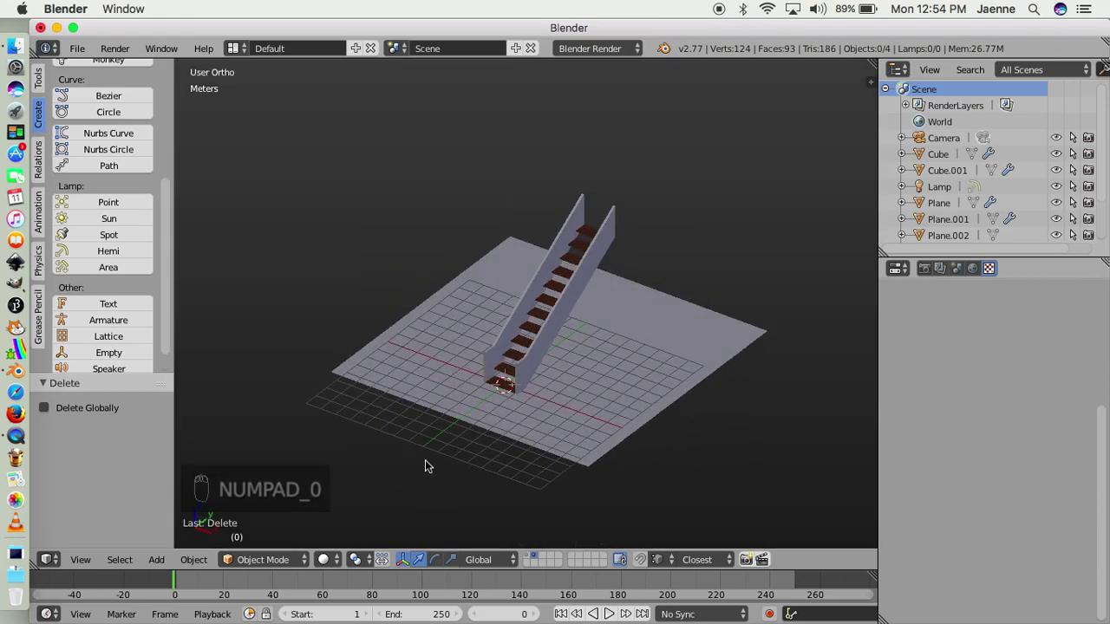